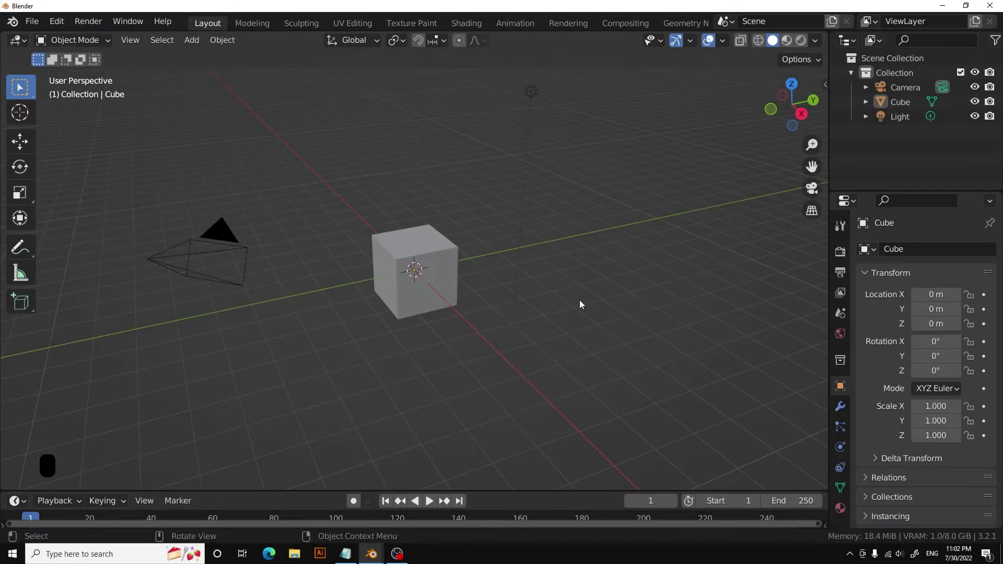
Delete the default cube, camera and light and add a Metaball > Ball at the origin.
{"action": "left_click", "coordinate": [674, 398]}
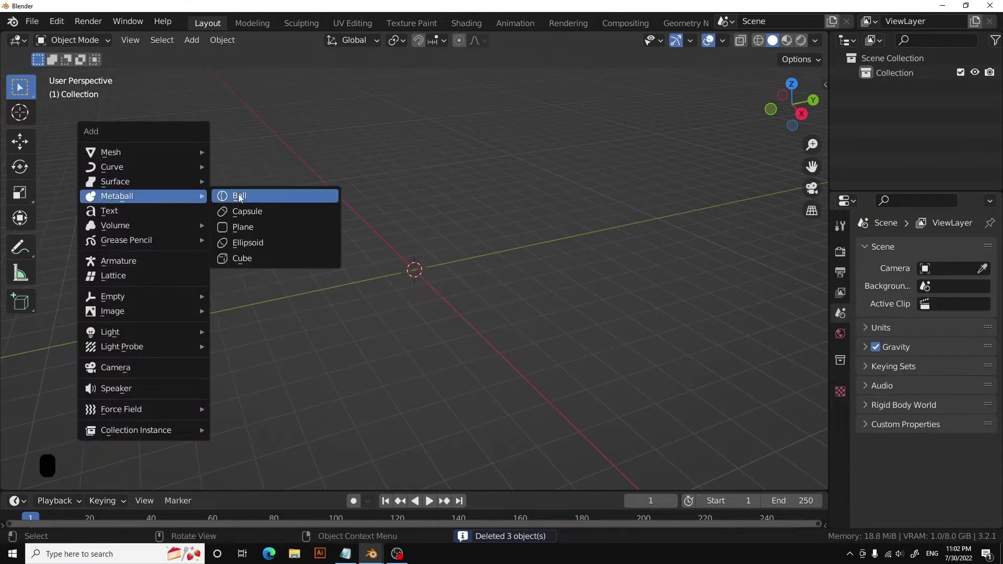
{"action": "middle_click", "coordinate": [431, 288]}
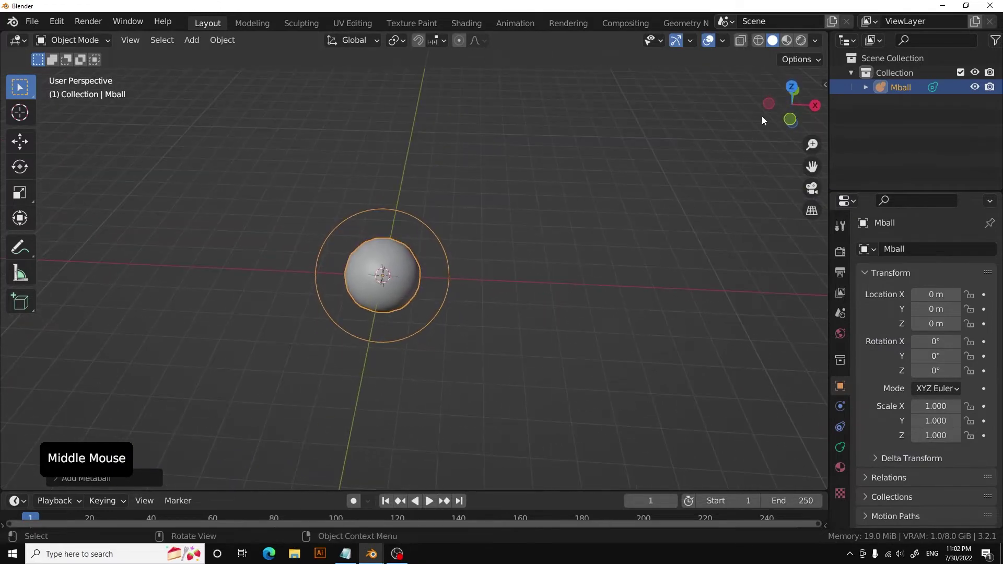
{"action": "left_click", "coordinate": [789, 85]}
From top view, duplicate and scale several metaballs so they blend into a first blobby cluster.
{"action": "scroll", "scroll_direction": "down", "scroll_amount": 3}
{"action": "middle_click", "coordinate": [402, 279]}
{"action": "key", "text": "shift+d"}
{"action": "key", "text": "s"}
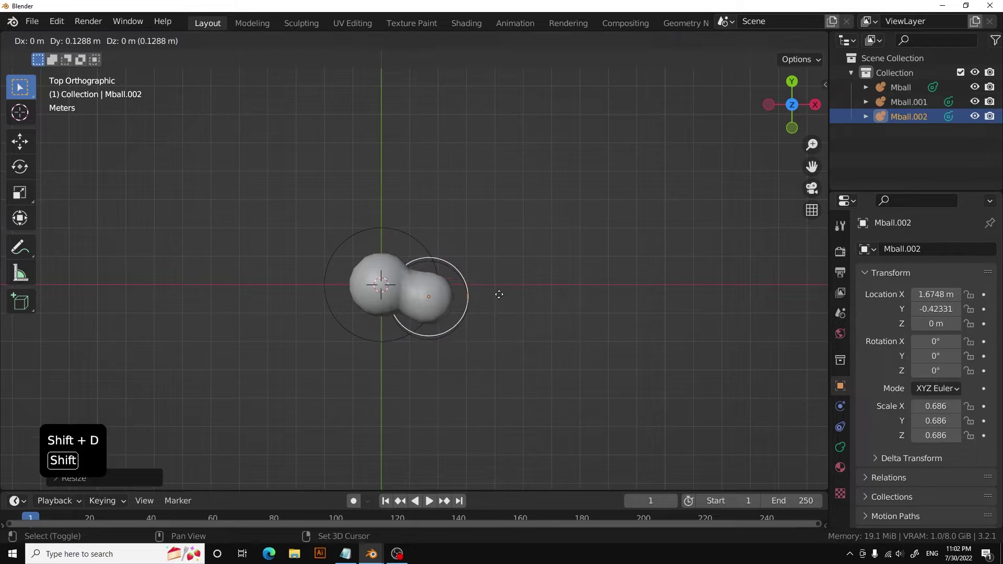
{"action": "key", "text": "s"}
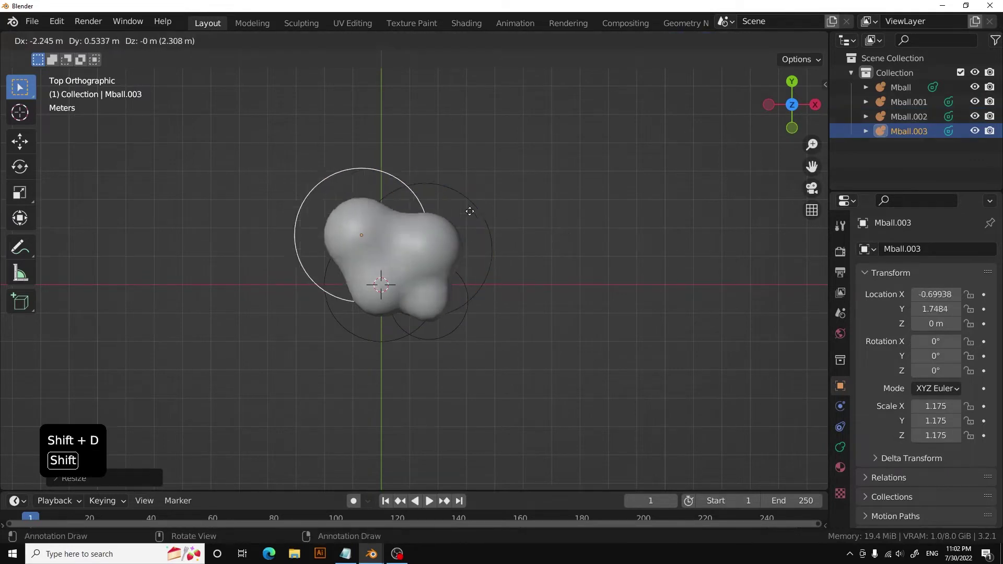
{"action": "key", "text": "s"}
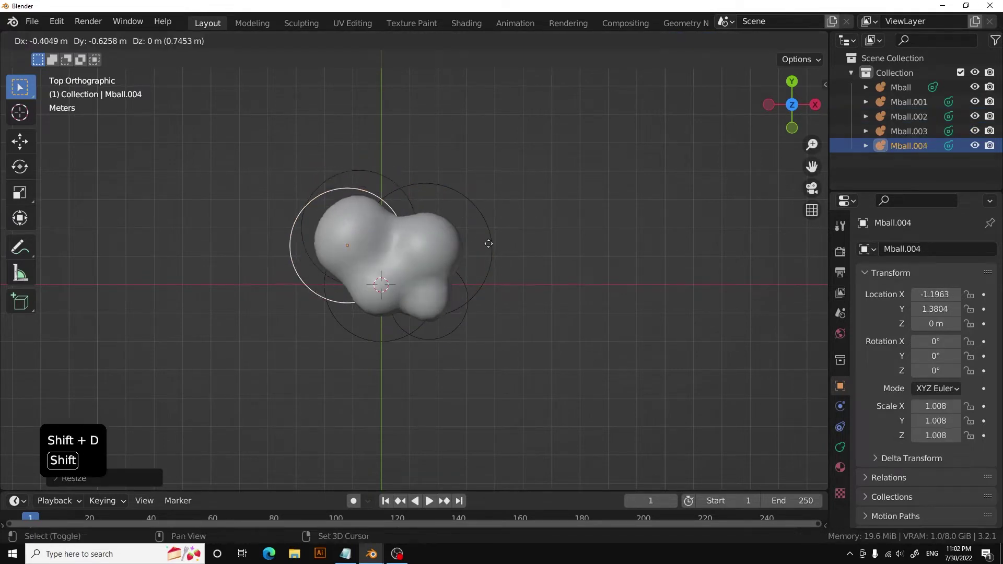
{"action": "key", "text": "s"}
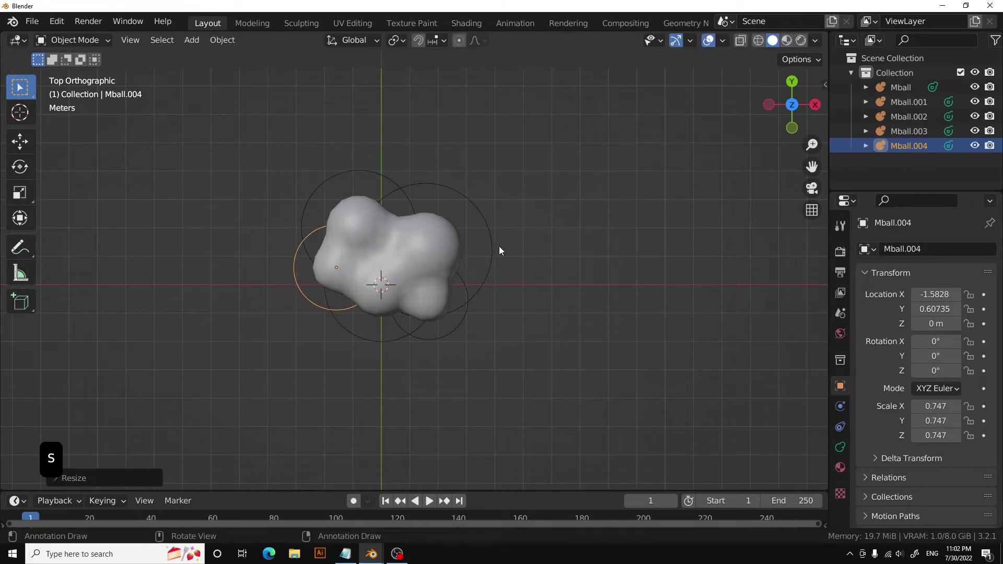
{"action": "key", "text": "s"}
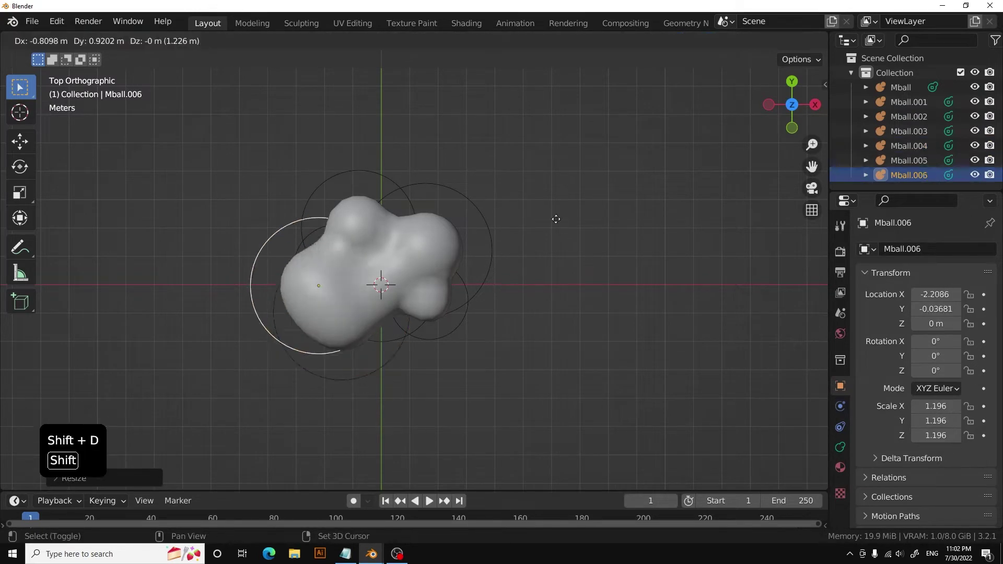
{"action": "key", "text": "s"}
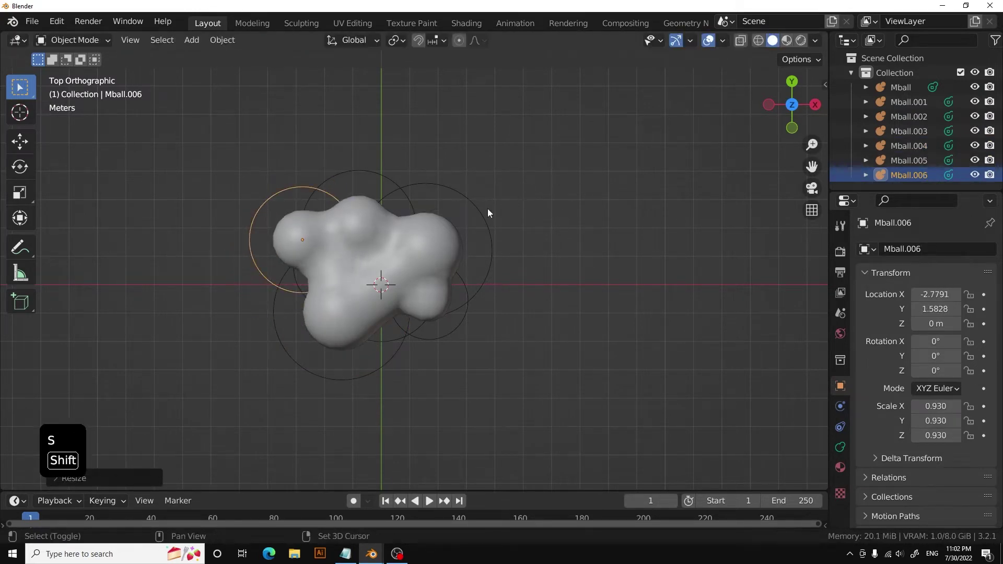
Add, enlarge and nudge more metaball copies onto the cloud's left and right sides.
{"action": "key", "text": "s"}
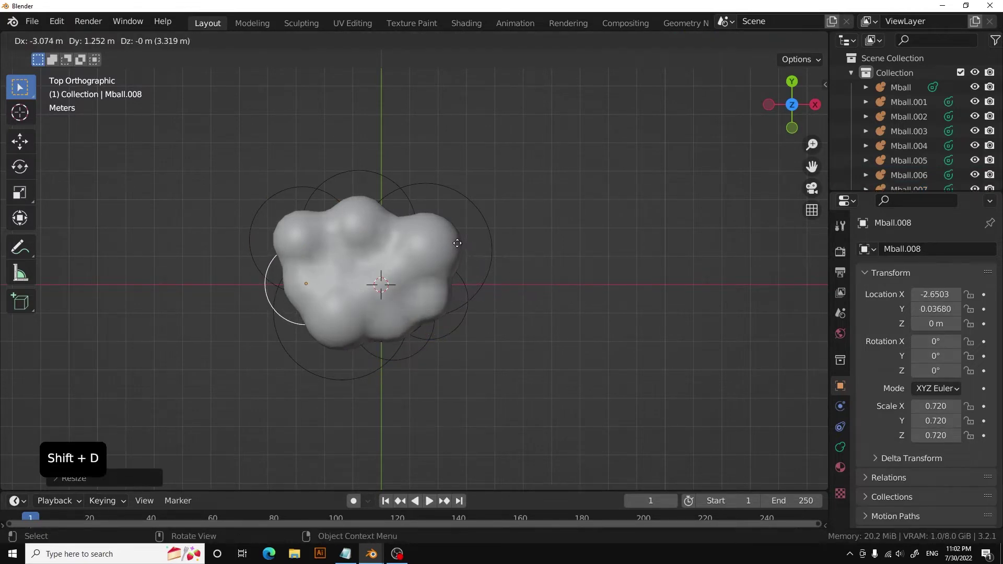
{"action": "key", "text": "s"}
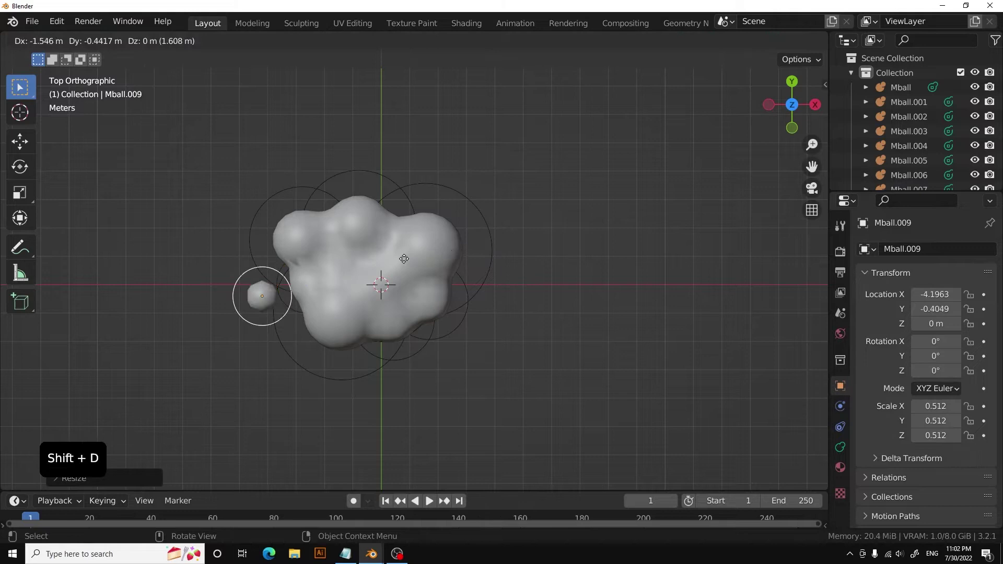
{"action": "key", "text": "s"}
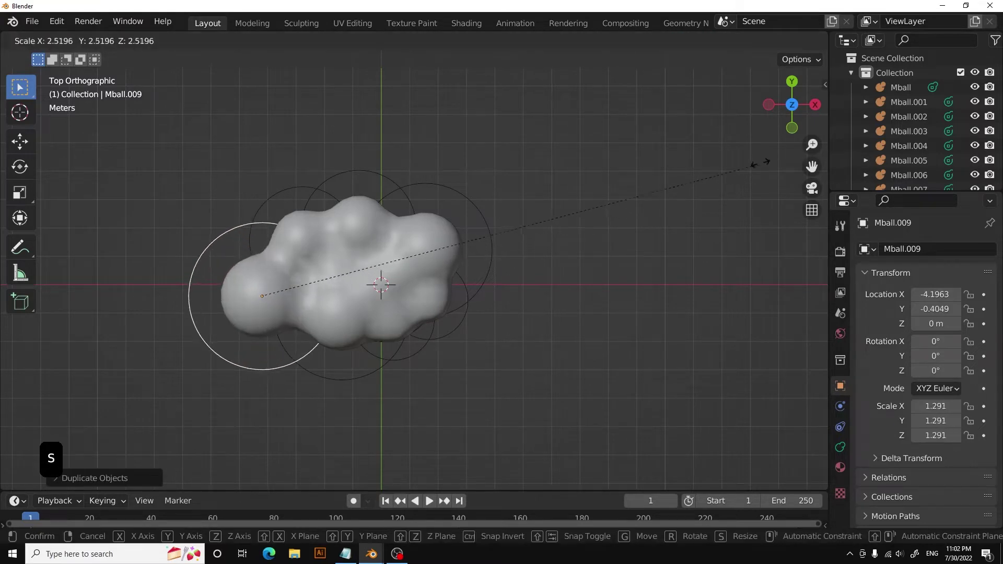
{"action": "key", "text": "g"}
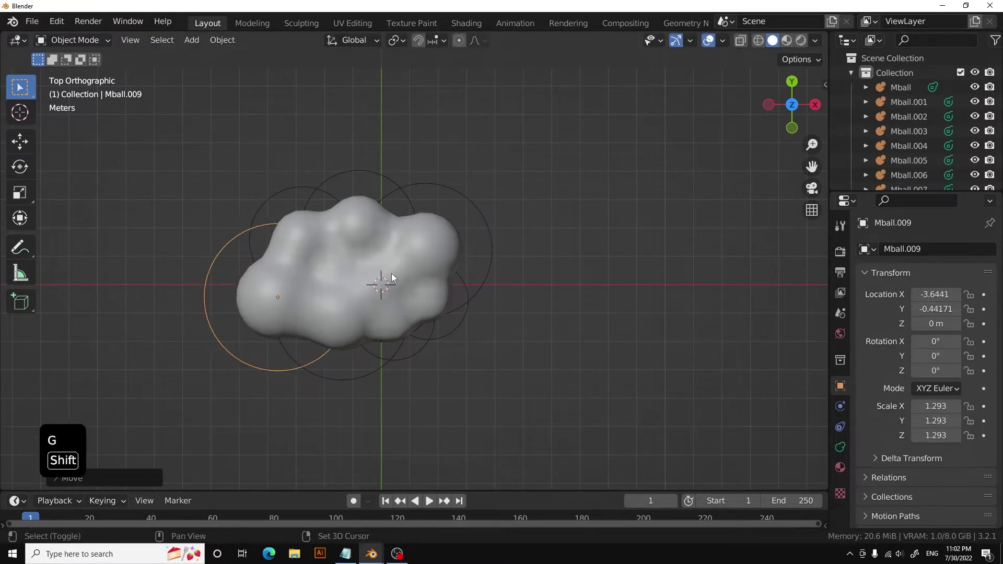
{"action": "key", "text": "shift+d"}
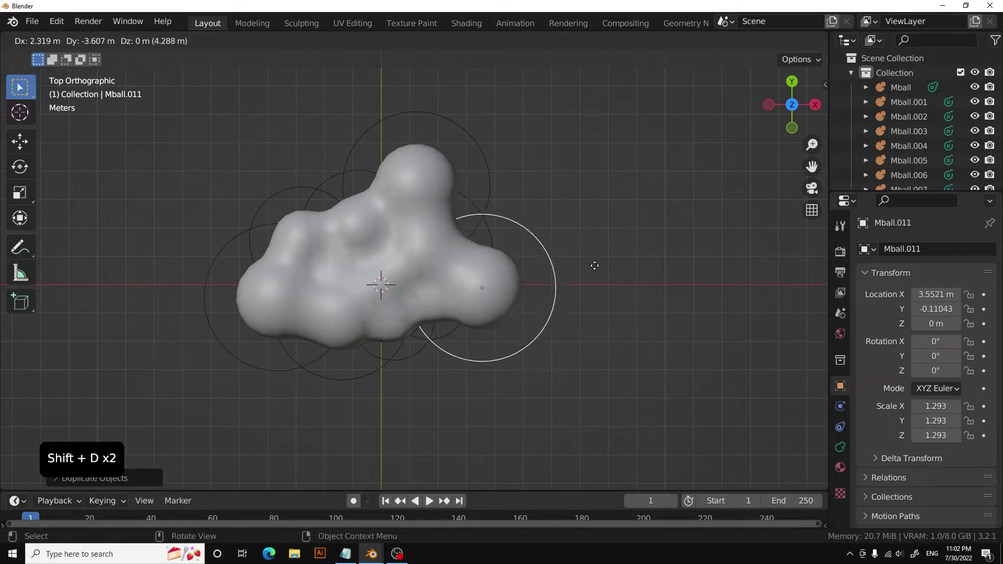
{"action": "key", "text": "shift+d"}
Duplicate whole metaball groups around the top, left and right edges to spread the cloud wide.
{"action": "scroll", "scroll_direction": "down", "scroll_amount": 3}
{"action": "left_click", "coordinate": [211, 132]}
{"action": "middle_click", "coordinate": [505, 252]}
{"action": "key", "text": "shift+d"}
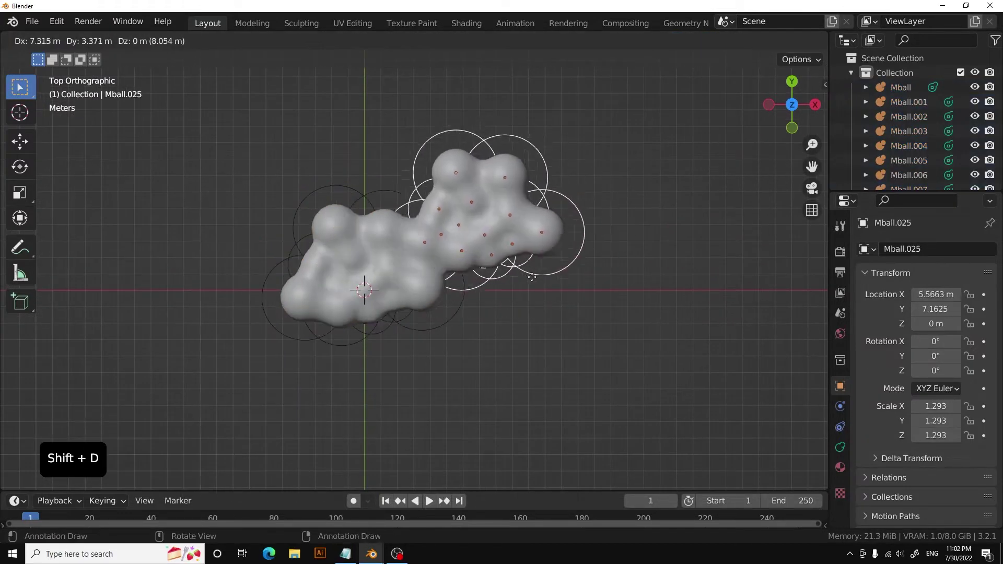
{"action": "key", "text": "shift+d"}
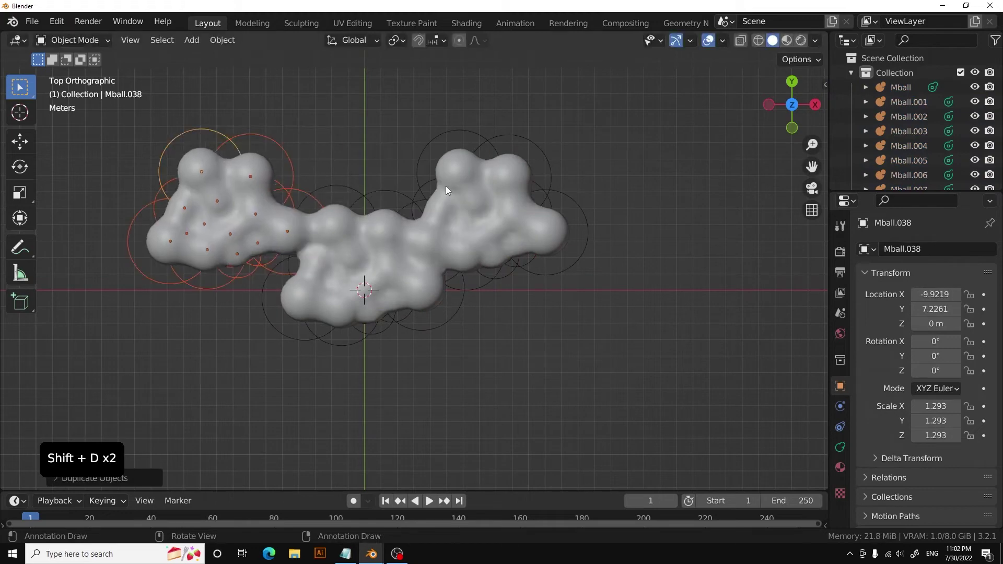
{"action": "key", "text": "r"}
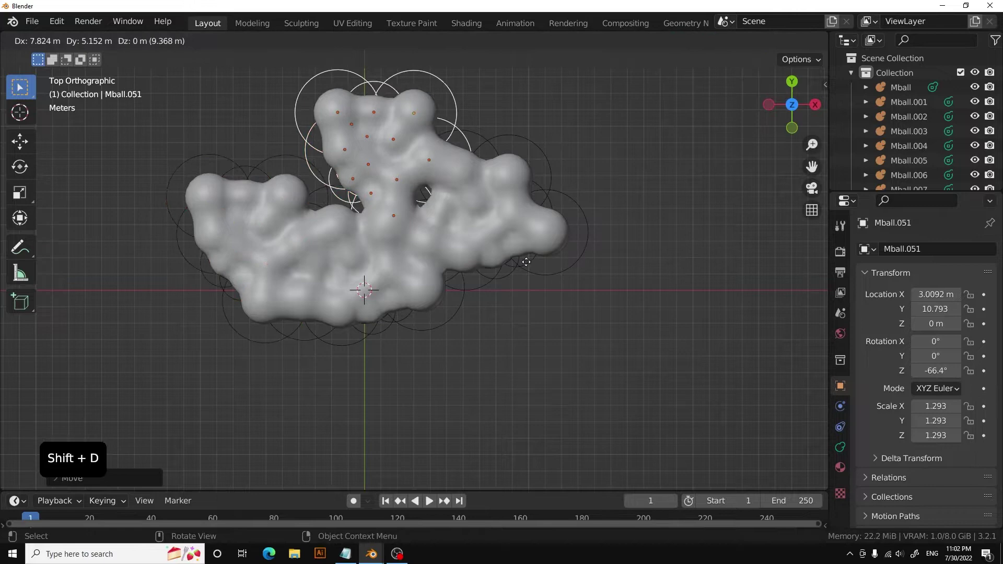
{"action": "key", "text": "shift+d"}
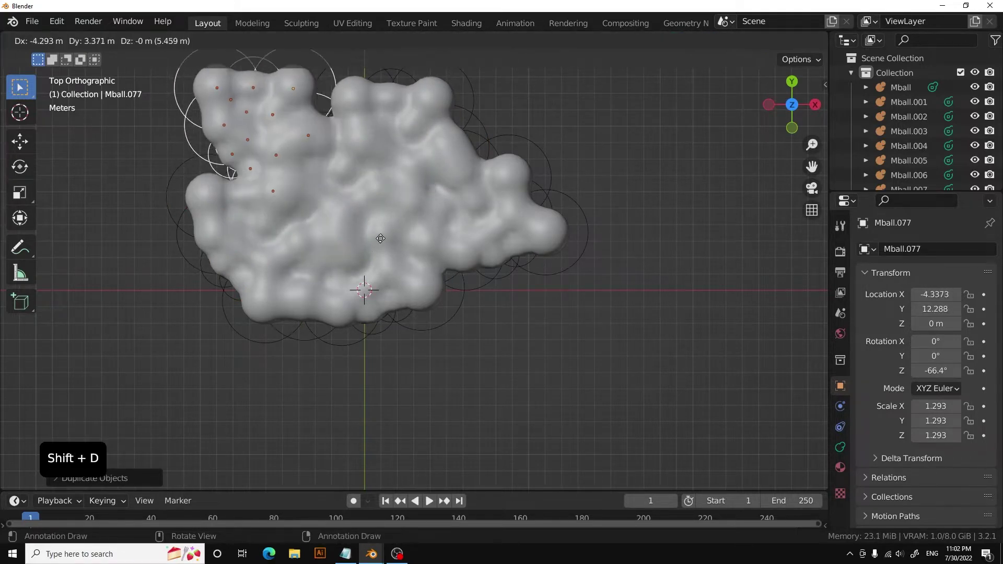
{"action": "key", "text": "shift+d"}
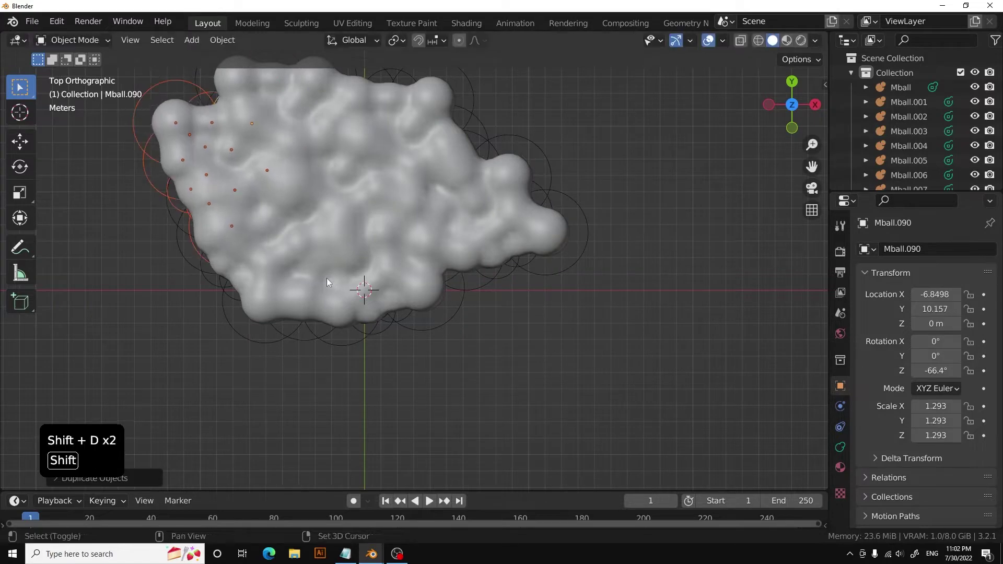
{"action": "key", "text": "shift+d"}
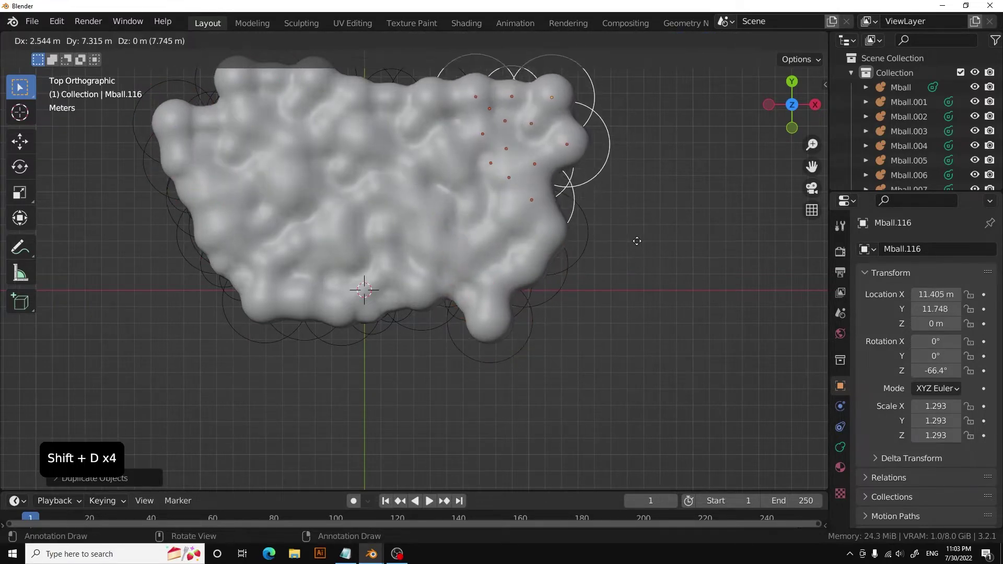
{"action": "key", "text": "shift+d"}
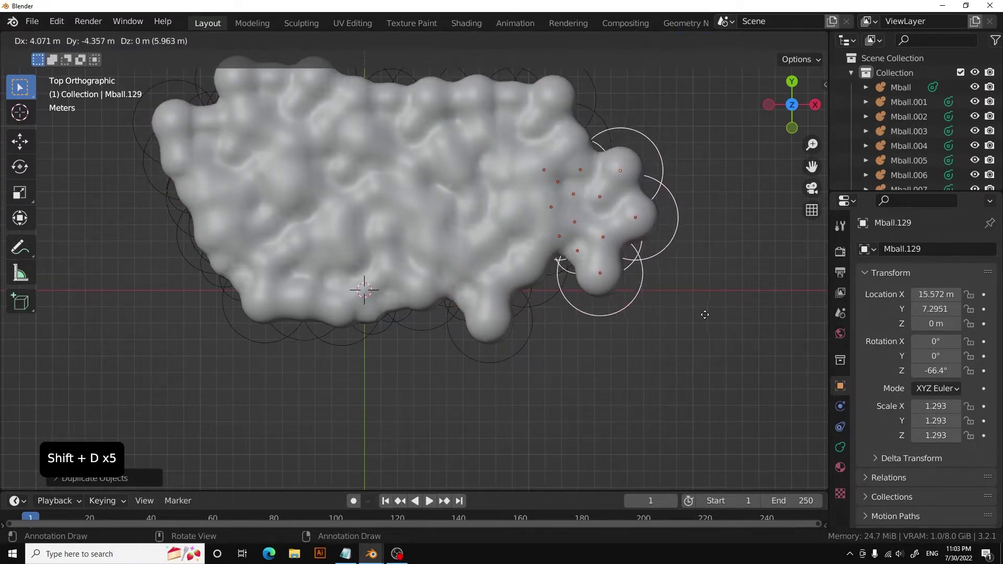
{"action": "left_click", "coordinate": [679, 424]}
Duplicate the right-side metaball group twice and drop the copies toward the lower right.
{"action": "scroll", "scroll_direction": "down", "scroll_amount": 3}
{"action": "middle_click", "coordinate": [471, 352]}
{"action": "scroll", "scroll_direction": "up", "scroll_amount": 3}
{"action": "scroll", "scroll_direction": "down", "scroll_amount": 3}
{"action": "middle_click", "coordinate": [475, 312]}
{"action": "left_click", "coordinate": [796, 97]}
{"action": "scroll", "scroll_direction": "down", "scroll_amount": 3}
{"action": "left_click", "coordinate": [647, 171]}
{"action": "middle_click", "coordinate": [524, 256]}
{"action": "key", "text": "shift+d"}
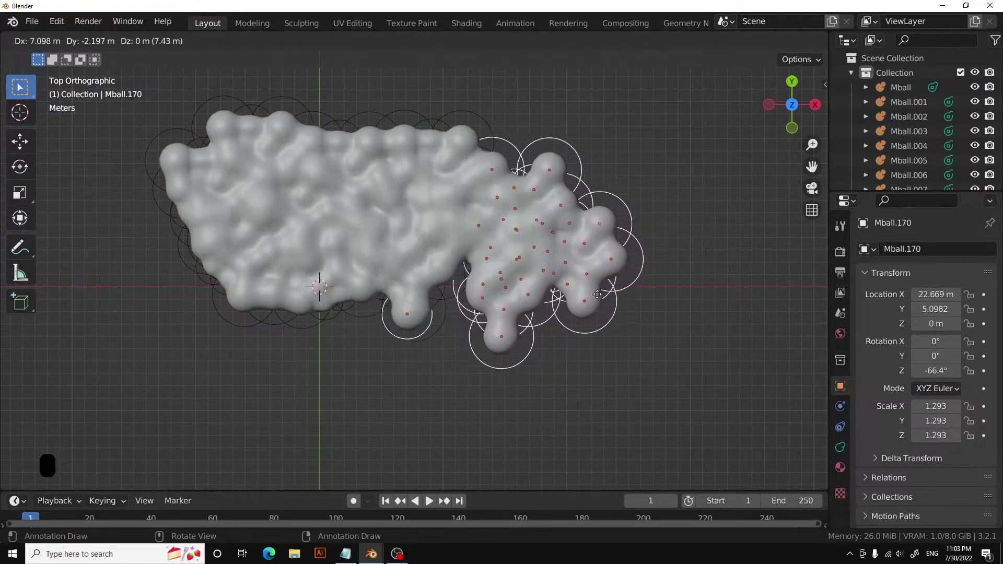
{"action": "key", "text": "r"}
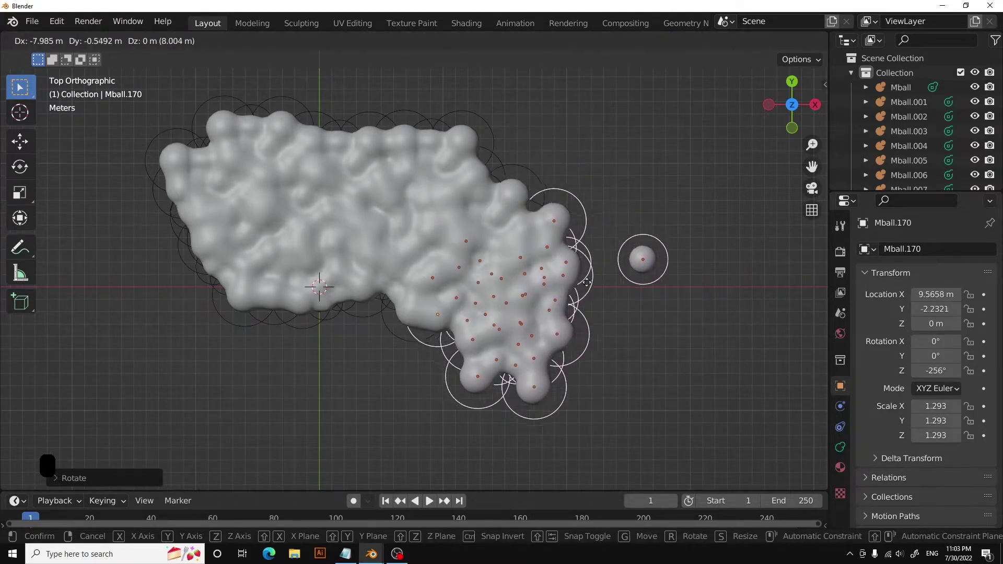
{"action": "left_click", "coordinate": [645, 366]}
Rotate the copied group and move stray edge metaballs back into the cloud's outline.
{"action": "left_click", "coordinate": [653, 401]}
{"action": "key", "text": "g"}
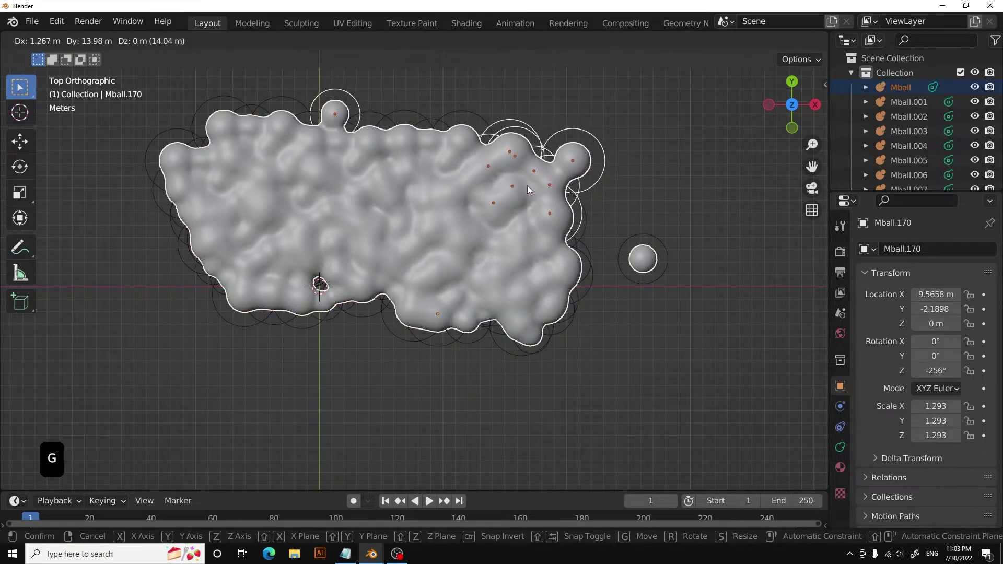
{"action": "left_click", "coordinate": [635, 176]}
{"action": "left_click", "coordinate": [660, 251]}
{"action": "key", "text": "g"}
{"action": "left_click", "coordinate": [689, 296]}
{"action": "left_click", "coordinate": [657, 271]}
{"action": "left_click", "coordinate": [669, 268]}
{"action": "key", "text": "g"}
{"action": "left_click", "coordinate": [679, 251]}
Reposition a few more metaballs, then move the whole cloud so it is centred on the origin.
{"action": "scroll", "scroll_direction": "up", "scroll_amount": 3}
{"action": "scroll", "scroll_direction": "down", "scroll_amount": 3}
{"action": "left_click", "coordinate": [647, 142]}
{"action": "key", "text": "r"}
{"action": "middle_click", "coordinate": [373, 258]}
{"action": "key", "text": "g"}
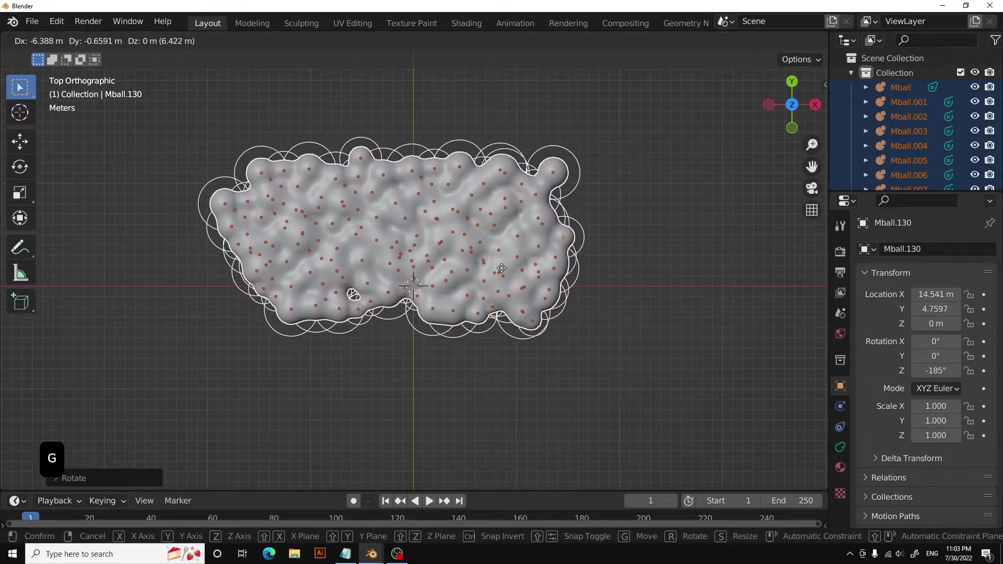
{"action": "left_click", "coordinate": [523, 397]}
Fill the gaps along the lower edge with duplicated, rotated and enlarged metaballs into a solid slab.
{"action": "scroll", "scroll_direction": "up", "scroll_amount": 3}
{"action": "left_click", "coordinate": [362, 295]}
{"action": "left_click", "coordinate": [377, 305]}
{"action": "left_click", "coordinate": [382, 312]}
{"action": "key", "text": "s"}
{"action": "key", "text": "g"}
{"action": "left_click", "coordinate": [443, 360]}
{"action": "left_click", "coordinate": [423, 309]}
{"action": "key", "text": "shift+d"}
{"action": "key", "text": "shift+d"}
{"action": "left_click", "coordinate": [483, 373]}
{"action": "left_click", "coordinate": [492, 367]}
{"action": "scroll", "scroll_direction": "down", "scroll_amount": 3}
{"action": "middle_click", "coordinate": [467, 240]}
{"action": "scroll", "scroll_direction": "up", "scroll_amount": 3}
{"action": "scroll", "scroll_direction": "down", "scroll_amount": 3}
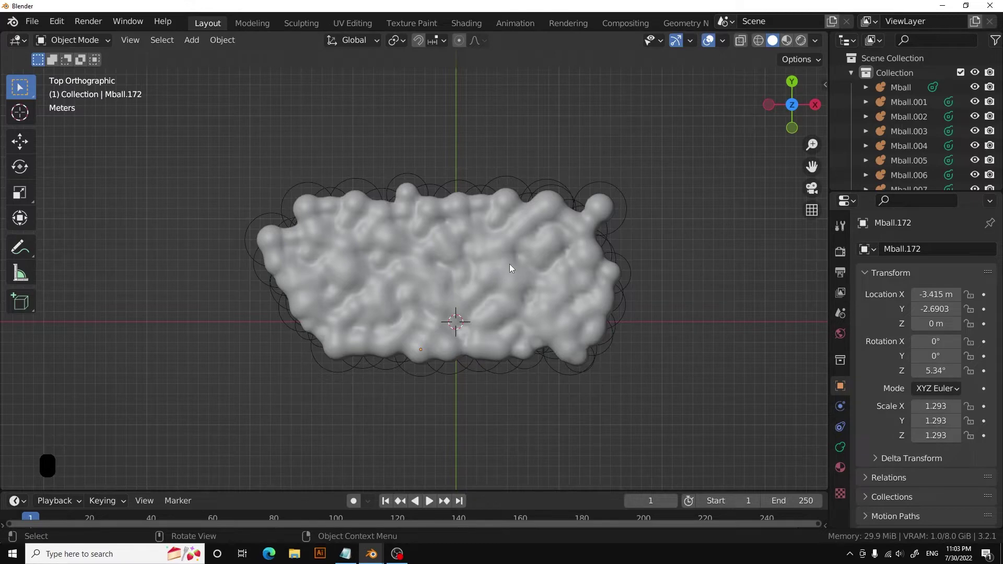
Add a mesh plane beneath the cloud and scale it up to about 25.6 as a ground surface.
{"action": "middle_click", "coordinate": [619, 238]}
{"action": "left_click", "coordinate": [666, 104]}
{"action": "middle_click", "coordinate": [477, 284]}
{"action": "left_click", "coordinate": [30, 153]}
{"action": "left_click", "coordinate": [421, 197]}
{"action": "left_click", "coordinate": [640, 366]}
{"action": "middle_click", "coordinate": [578, 330]}
{"action": "key", "text": "shift+a"}
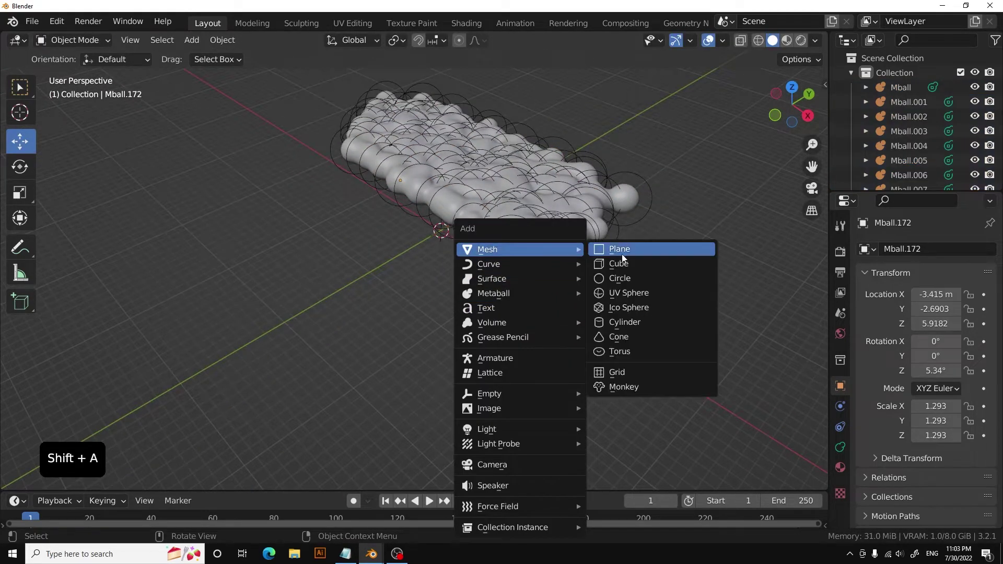
{"action": "scroll", "scroll_direction": "down", "scroll_amount": 3}
{"action": "middle_click", "coordinate": [465, 322]}
{"action": "key", "text": "s"}
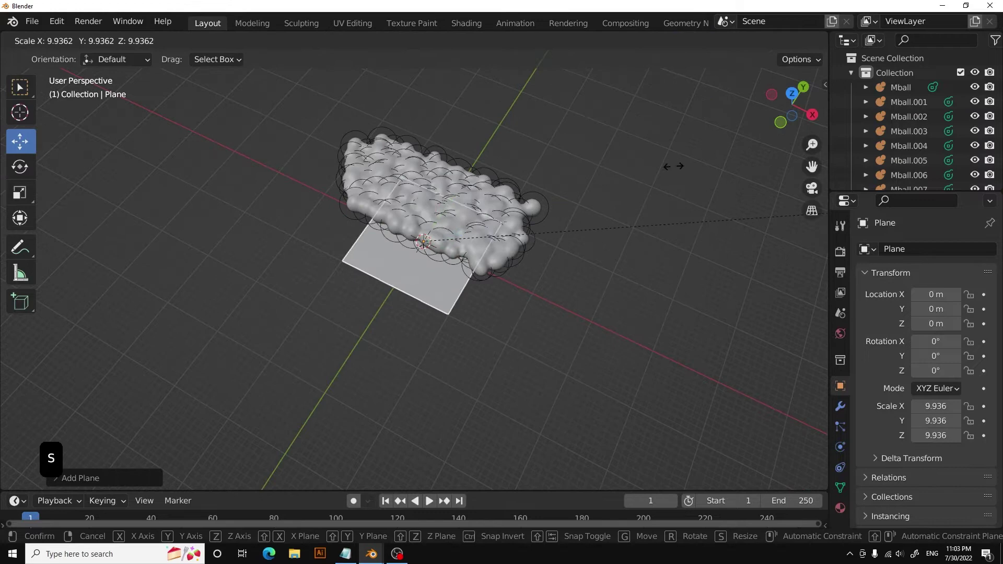
Copy the perfume bottle from sample object.blend and paste it hovering above the cloud, seen in front orthographic.
{"action": "middle_click", "coordinate": [572, 293]}
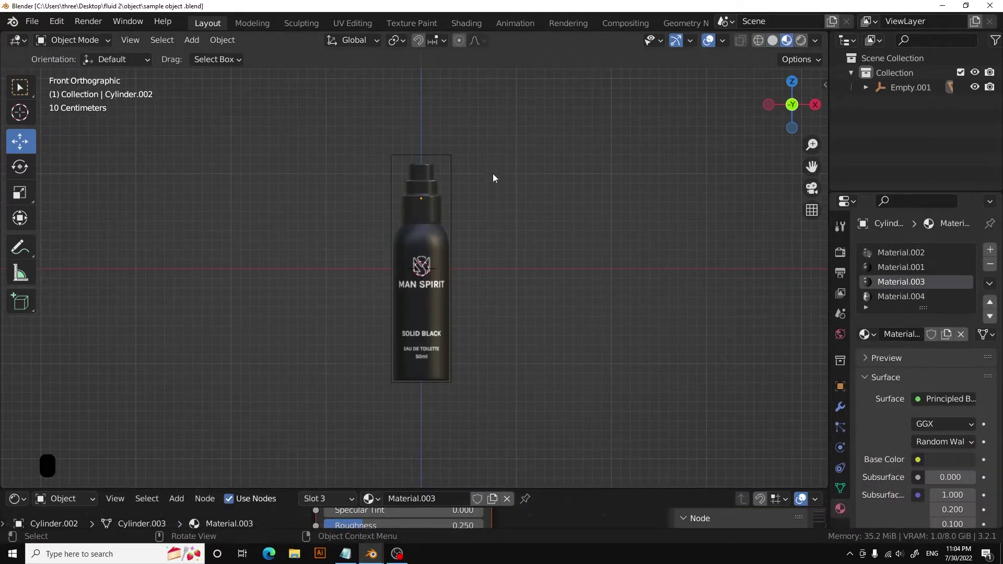
{"action": "left_click", "coordinate": [517, 124]}
{"action": "left_click", "coordinate": [555, 333]}
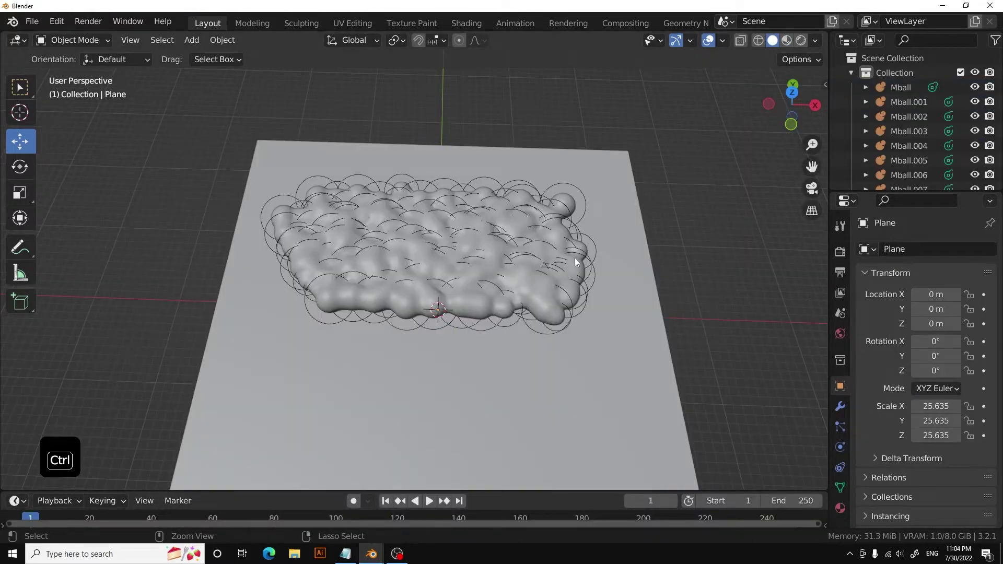
{"action": "scroll", "scroll_direction": "up", "scroll_amount": 3}
{"action": "left_click", "coordinate": [420, 362]}
{"action": "left_click", "coordinate": [412, 345]}
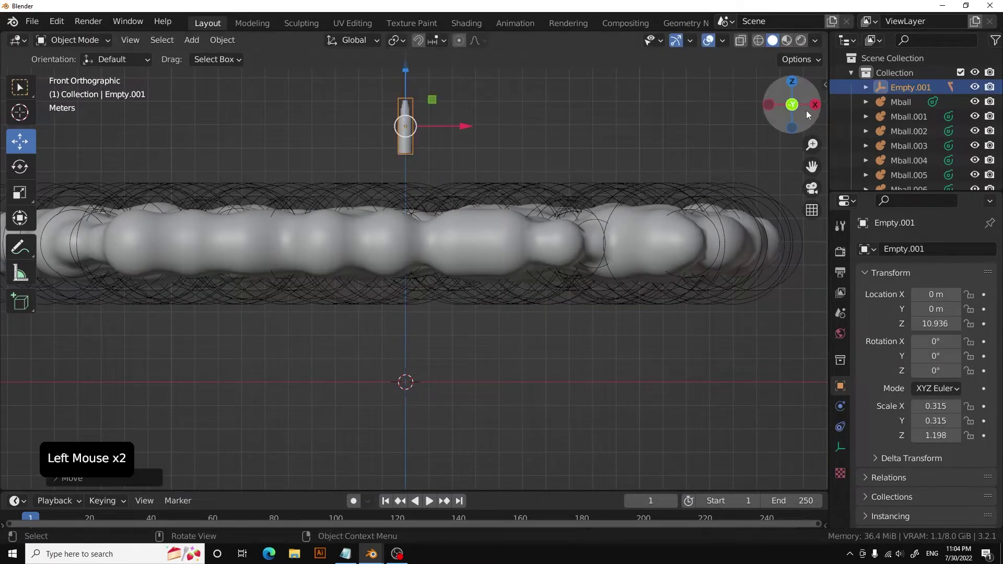
Tip the perfume bottle onto its side (-90° on X), enlarge it and move it over the cloud.
{"action": "left_click", "coordinate": [815, 109]}
{"action": "scroll", "scroll_direction": "up", "scroll_amount": 3}
{"action": "middle_click", "coordinate": [473, 230]}
{"action": "scroll", "scroll_direction": "down", "scroll_amount": 3}
{"action": "key", "text": "r"}
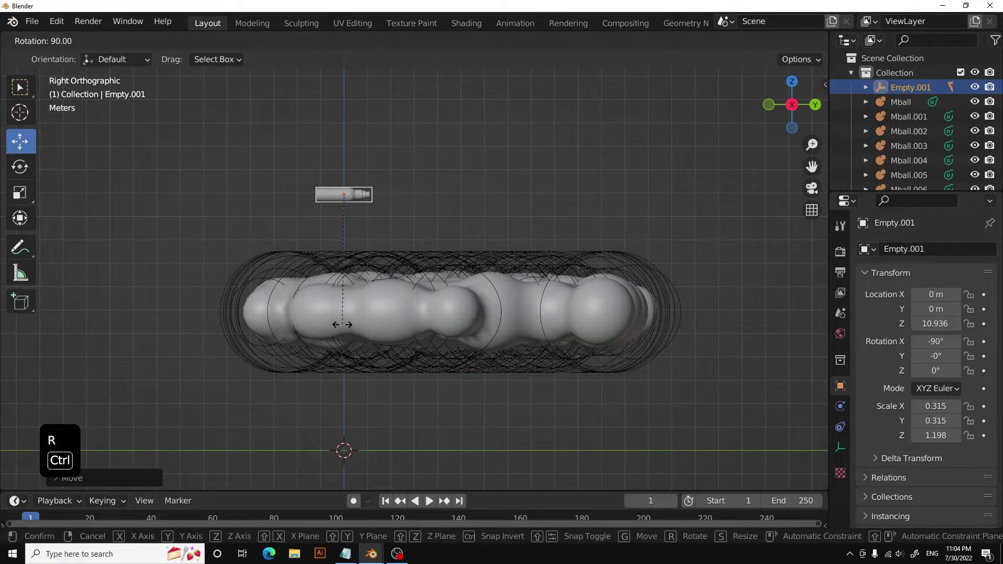
{"action": "left_click", "coordinate": [799, 83]}
{"action": "scroll", "scroll_direction": "down", "scroll_amount": 3}
{"action": "middle_click", "coordinate": [522, 235]}
{"action": "scroll", "scroll_direction": "up", "scroll_amount": 3}
{"action": "key", "text": "s"}
{"action": "middle_click", "coordinate": [496, 269]}
{"action": "key", "text": "g"}
{"action": "key", "text": "s"}
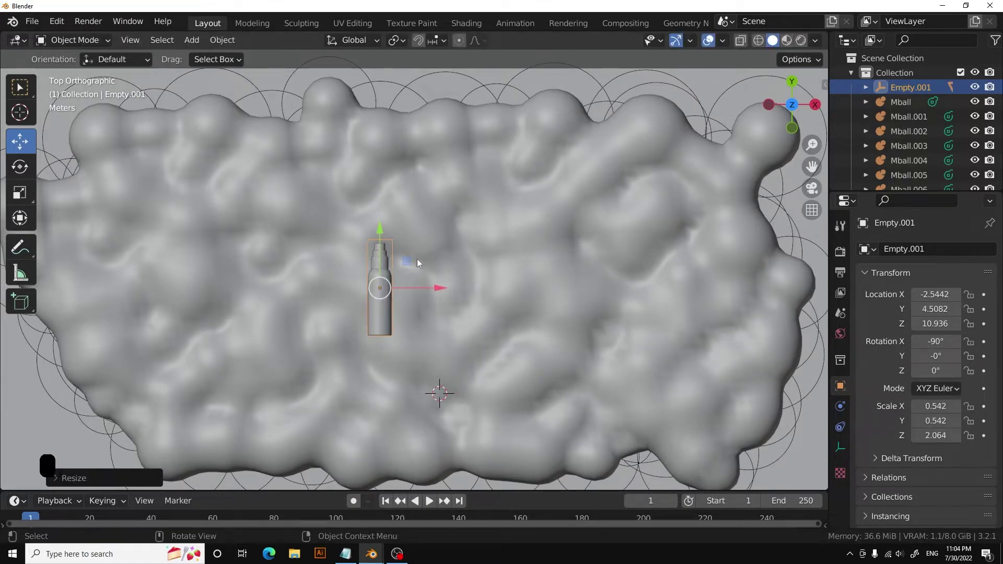
Duplicate the bottle with Shift+D, place the copy beside it and lower both onto the cloud.
{"action": "key", "text": "shift+d"}
{"action": "scroll", "scroll_direction": "down", "scroll_amount": 3}
{"action": "middle_click", "coordinate": [481, 309]}
{"action": "scroll", "scroll_direction": "up", "scroll_amount": 3}
{"action": "left_click", "coordinate": [326, 269]}
{"action": "middle_click", "coordinate": [400, 236]}
{"action": "left_click", "coordinate": [396, 205]}
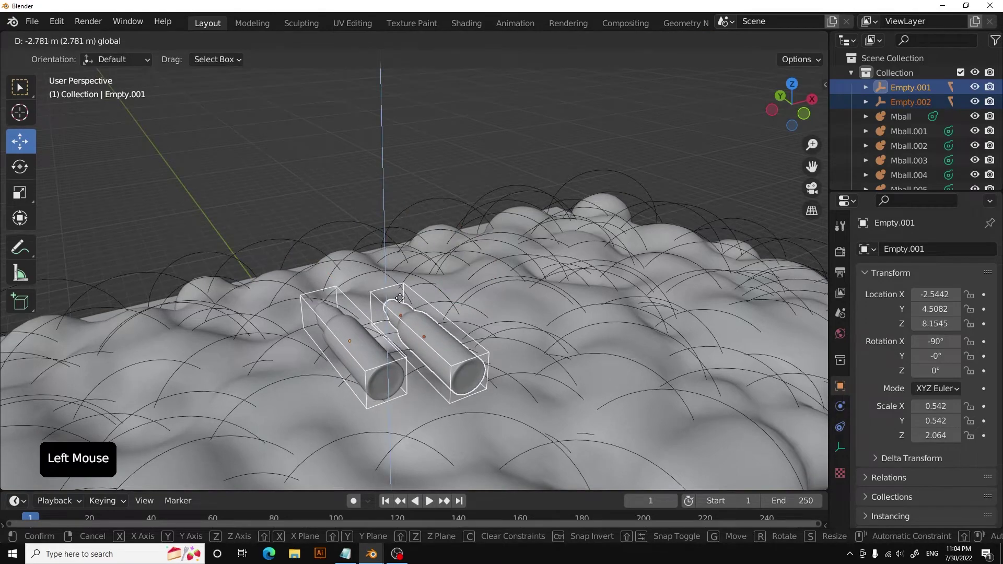
{"action": "middle_click", "coordinate": [430, 289]}
{"action": "left_click", "coordinate": [506, 316]}
{"action": "left_click", "coordinate": [513, 312]}
{"action": "scroll", "scroll_direction": "down", "scroll_amount": 3}
{"action": "middle_click", "coordinate": [504, 316]}
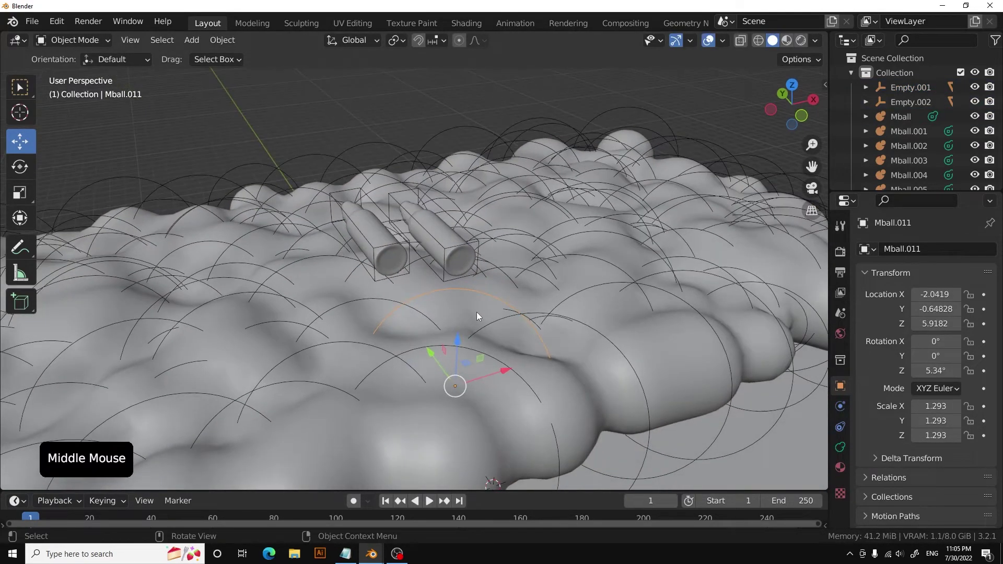
Move the metaball blobs near and under the bottles with G so they nestle around them.
{"action": "left_click", "coordinate": [459, 357]}
{"action": "middle_click", "coordinate": [453, 323]}
{"action": "left_click", "coordinate": [585, 271]}
{"action": "left_click", "coordinate": [587, 267]}
{"action": "middle_click", "coordinate": [543, 274]}
{"action": "left_click", "coordinate": [539, 304]}
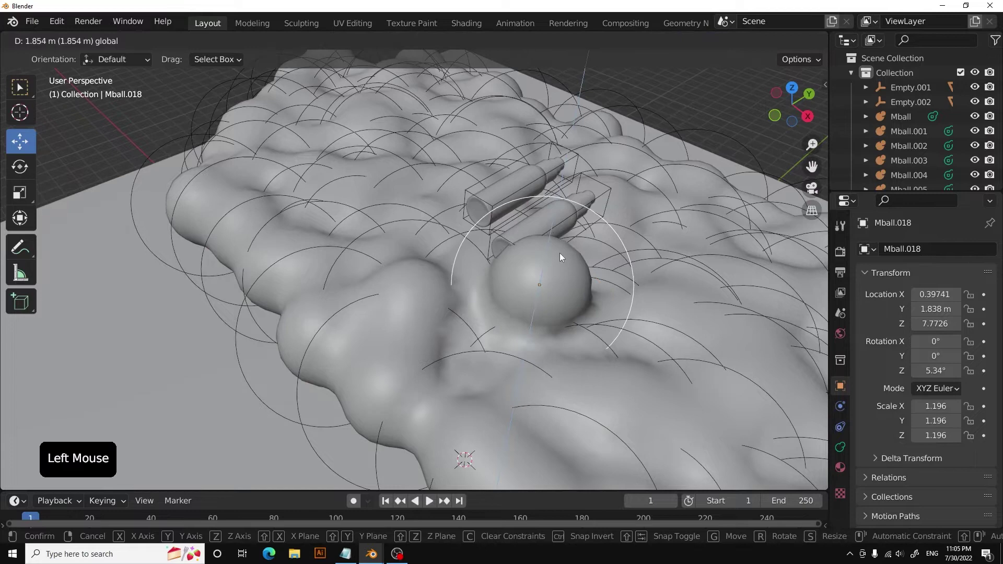
{"action": "left_click", "coordinate": [793, 97]}
{"action": "scroll", "scroll_direction": "up", "scroll_amount": 3}
{"action": "middle_click", "coordinate": [578, 188]}
{"action": "key", "text": "g"}
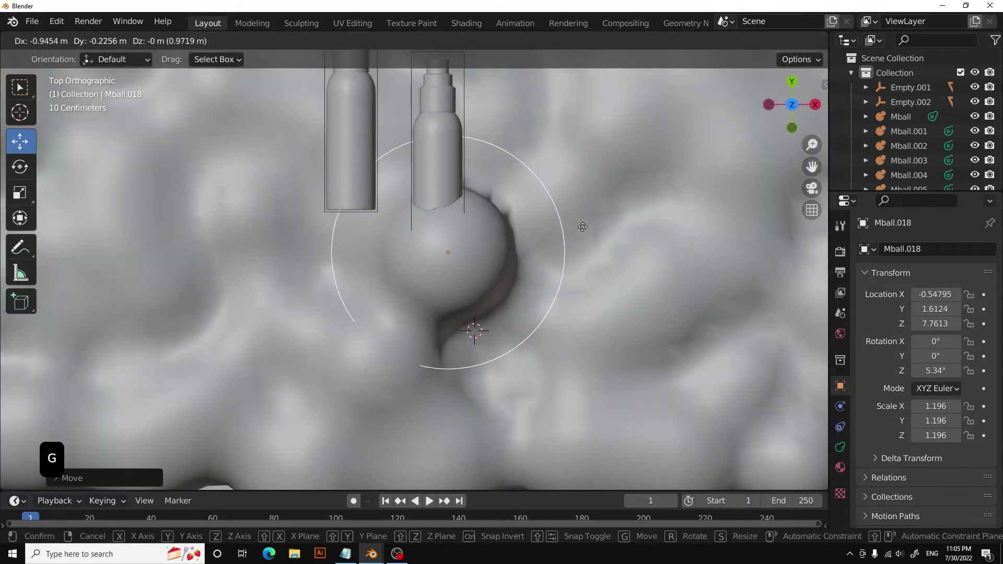
{"action": "middle_click", "coordinate": [569, 220]}
{"action": "left_click", "coordinate": [467, 144]}
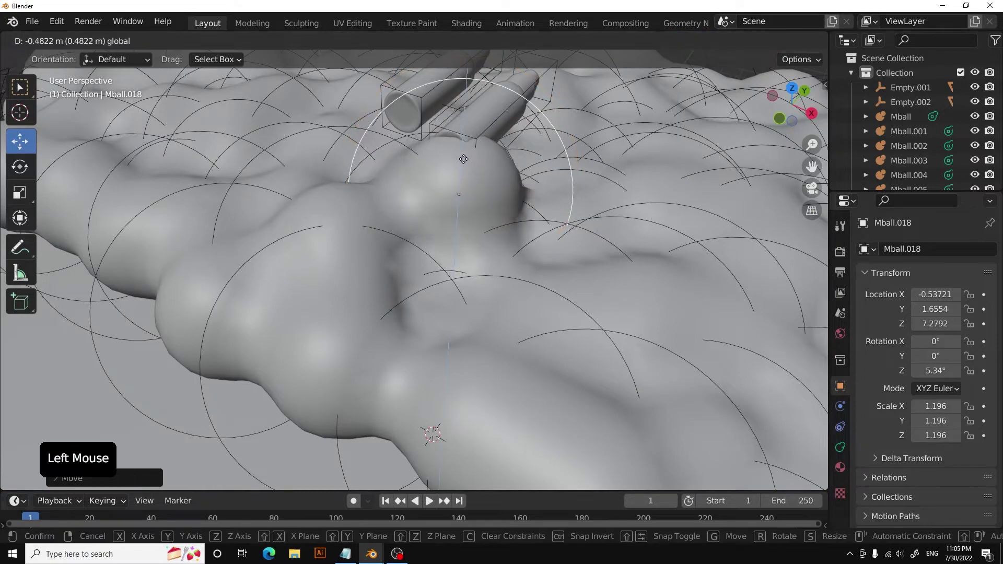
{"action": "middle_click", "coordinate": [479, 160]}
{"action": "scroll", "scroll_direction": "down", "scroll_amount": 3}
{"action": "left_click", "coordinate": [797, 90]}
Duplicate and reposition another metaball blob beside the bottles to build up the dip.
{"action": "middle_click", "coordinate": [532, 187]}
{"action": "key", "text": "shift+d"}
{"action": "middle_click", "coordinate": [527, 212]}
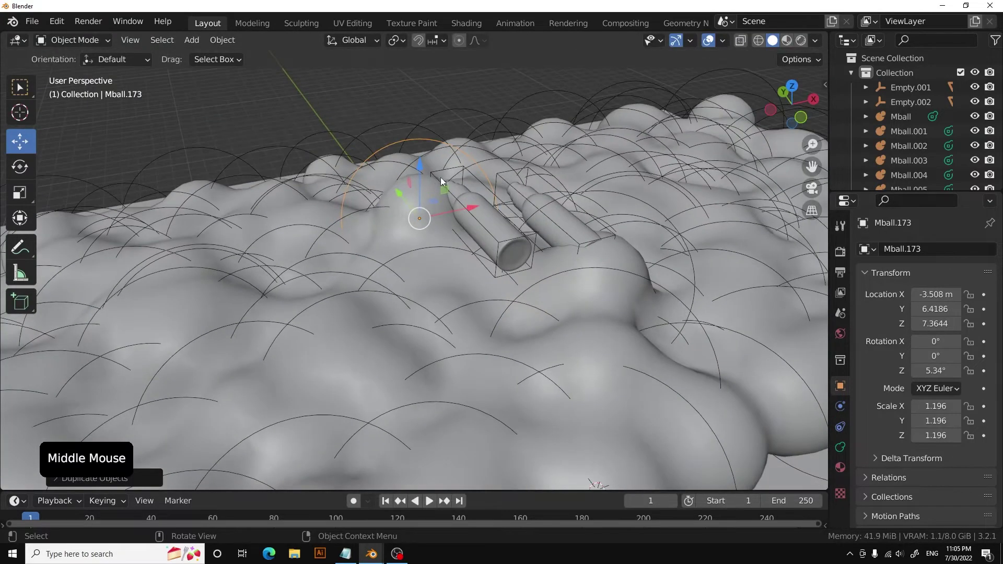
{"action": "left_click", "coordinate": [421, 184]}
{"action": "scroll", "scroll_direction": "down", "scroll_amount": 3}
{"action": "middle_click", "coordinate": [516, 225]}
{"action": "scroll", "scroll_direction": "down", "scroll_amount": 3}
{"action": "left_click", "coordinate": [794, 100]}
{"action": "scroll", "scroll_direction": "down", "scroll_amount": 3}
{"action": "scroll", "scroll_direction": "up", "scroll_amount": 3}
{"action": "middle_click", "coordinate": [509, 277]}
{"action": "scroll", "scroll_direction": "down", "scroll_amount": 3}
{"action": "left_click", "coordinate": [776, 319]}
{"action": "scroll", "scroll_direction": "up", "scroll_amount": 3}
Add a Camera and align it to the current view with Ctrl+Alt+Numpad 0.
{"action": "key", "text": "shift+a"}
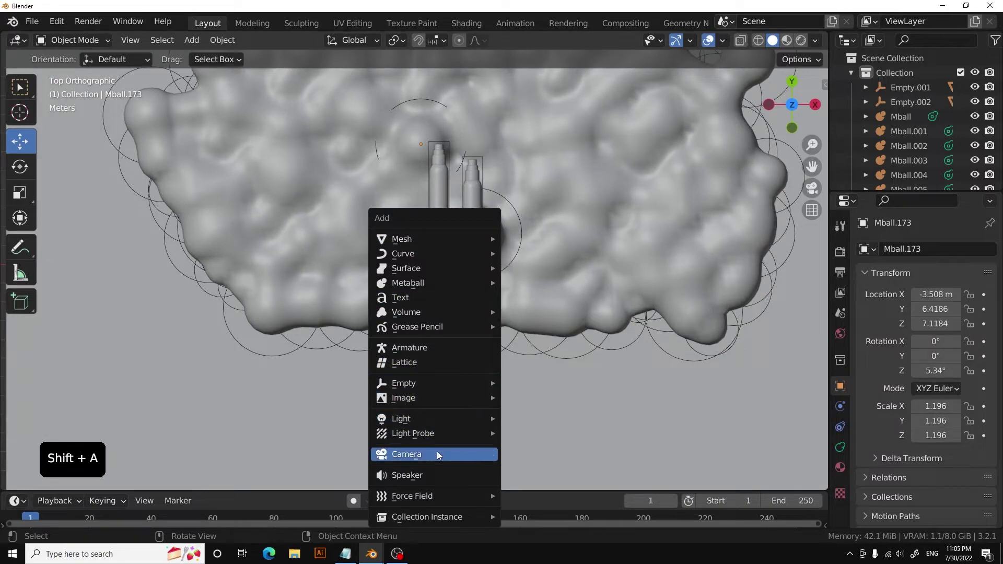
{"action": "scroll", "scroll_direction": "up", "scroll_amount": 3}
{"action": "key", "text": "ctrl+alt+KP_0"}
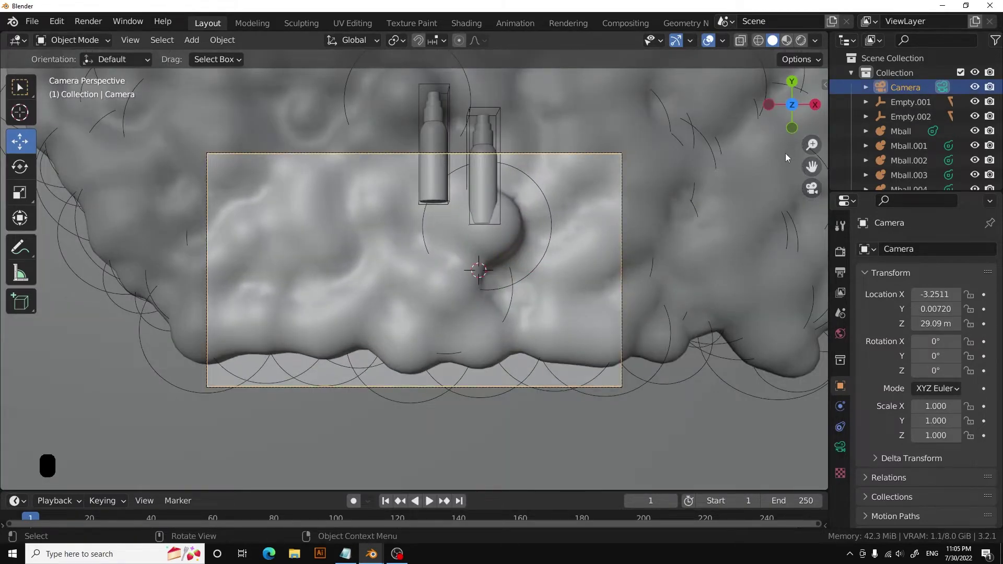
{"action": "key", "text": "n"}
{"action": "left_click", "coordinate": [822, 156]}
{"action": "left_click", "coordinate": [769, 264]}
{"action": "key", "text": "n"}
Angle and lower the camera view until both reclining bottles on the cloud are framed.
{"action": "middle_click", "coordinate": [528, 234]}
{"action": "middle_click", "coordinate": [518, 305]}
{"action": "scroll", "scroll_direction": "up", "scroll_amount": 3}
{"action": "middle_click", "coordinate": [498, 287]}
{"action": "scroll", "scroll_direction": "up", "scroll_amount": 3}
{"action": "middle_click", "coordinate": [491, 282]}
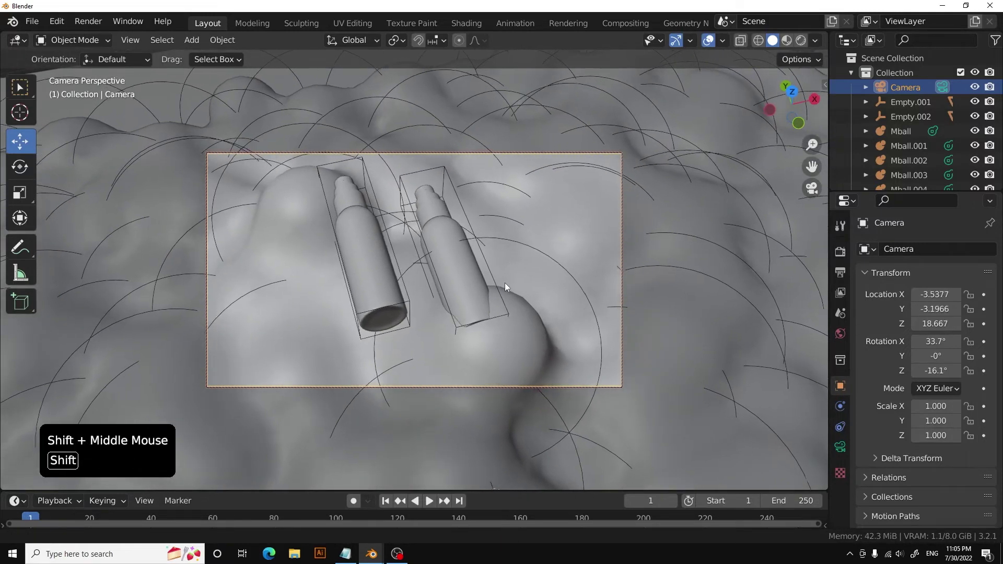
{"action": "middle_click", "coordinate": [520, 275]}
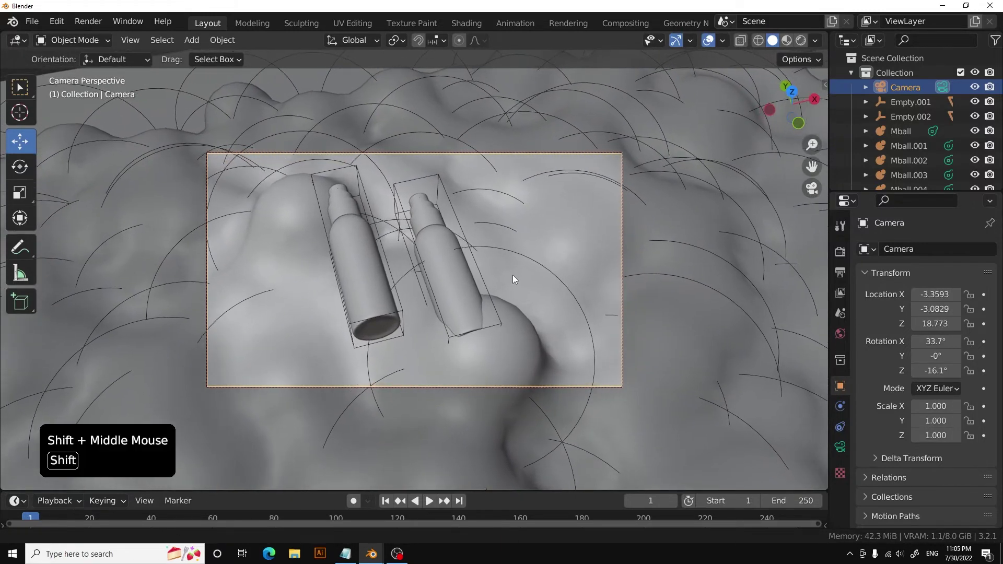
{"action": "middle_click", "coordinate": [501, 286]}
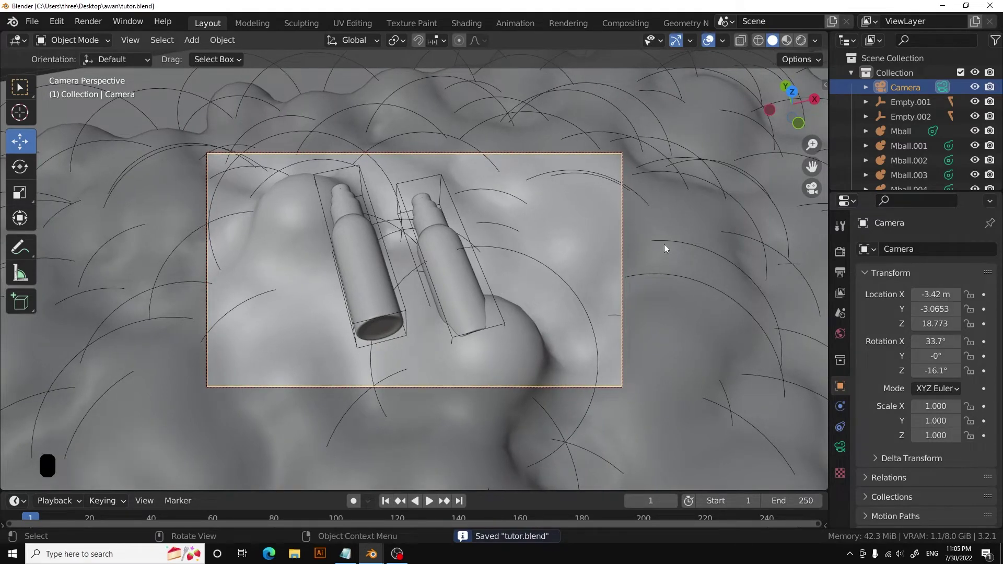
Preview the scene with material colours and limit Render Max Samples to 300.
{"action": "key", "text": "n"}
{"action": "left_click", "coordinate": [746, 264]}
{"action": "key", "text": "n"}
{"action": "left_click", "coordinate": [792, 44]}
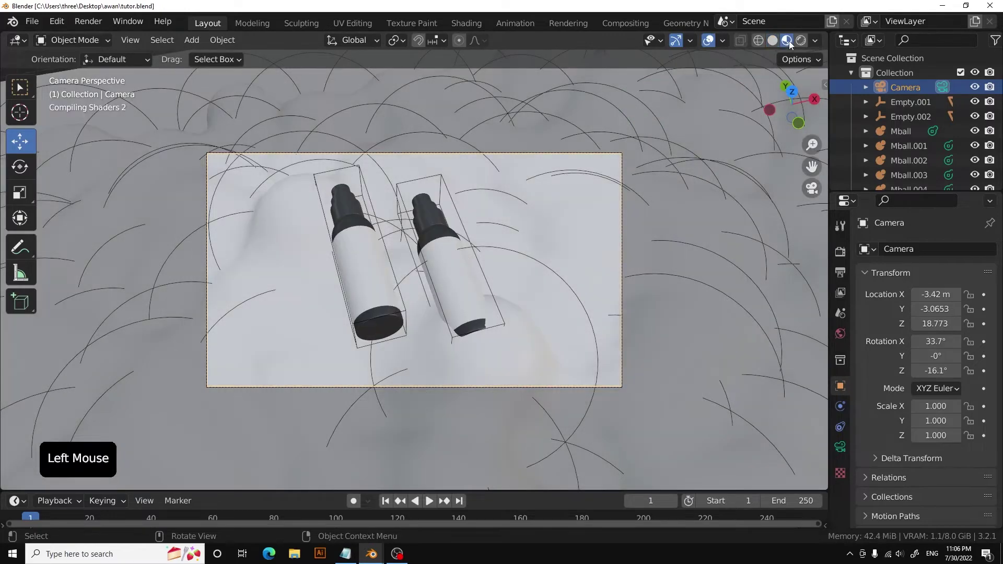
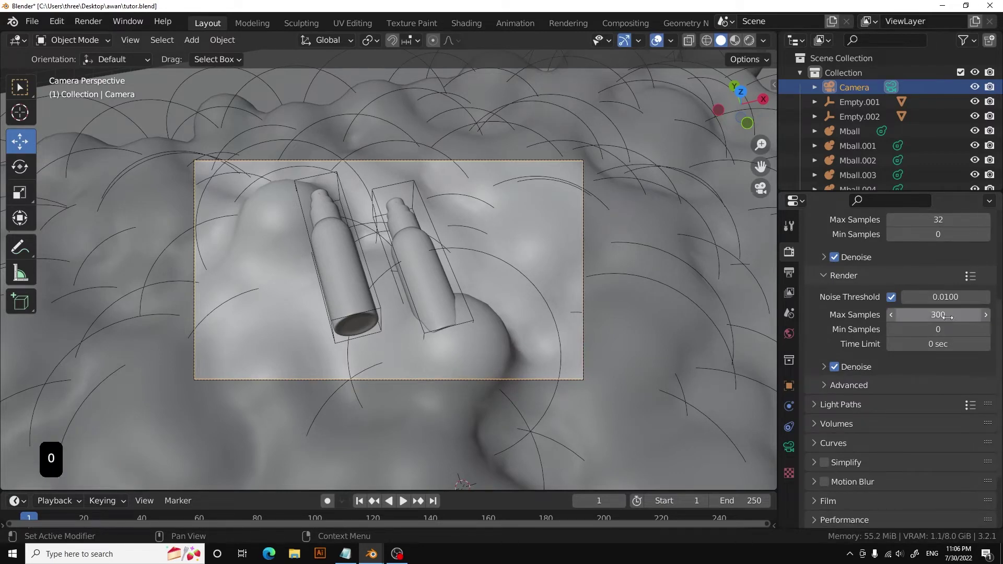
Set the render Denoiser to OptiX instead of OpenImageDenoise.
{"action": "scroll", "scroll_direction": "down", "scroll_amount": 3}
{"action": "left_click", "coordinate": [823, 334]}
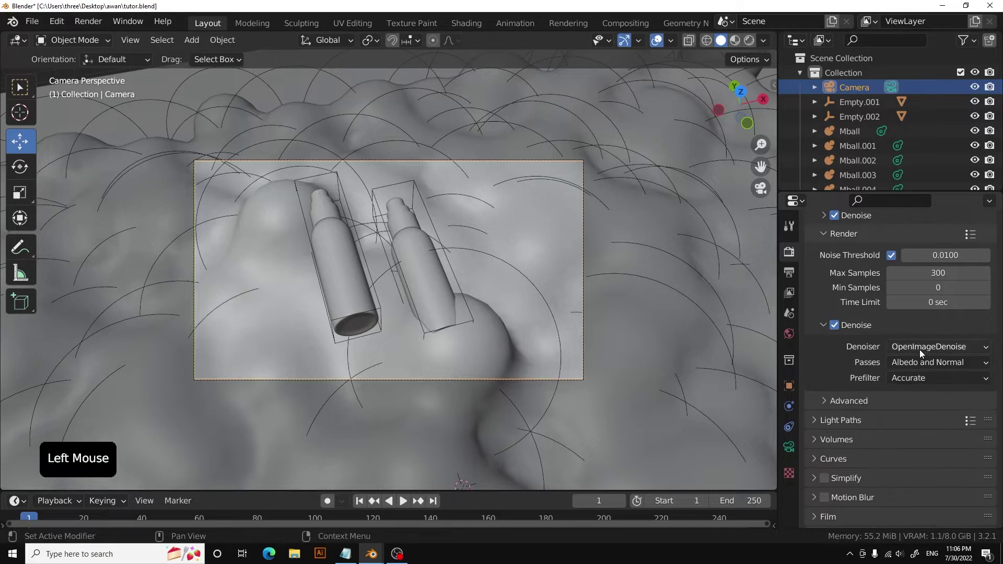
{"action": "left_click", "coordinate": [924, 354]}
{"action": "scroll", "scroll_direction": "down", "scroll_amount": 3}
{"action": "left_click", "coordinate": [816, 427]}
{"action": "scroll", "scroll_direction": "down", "scroll_amount": 3}
{"action": "left_click", "coordinate": [842, 469]}
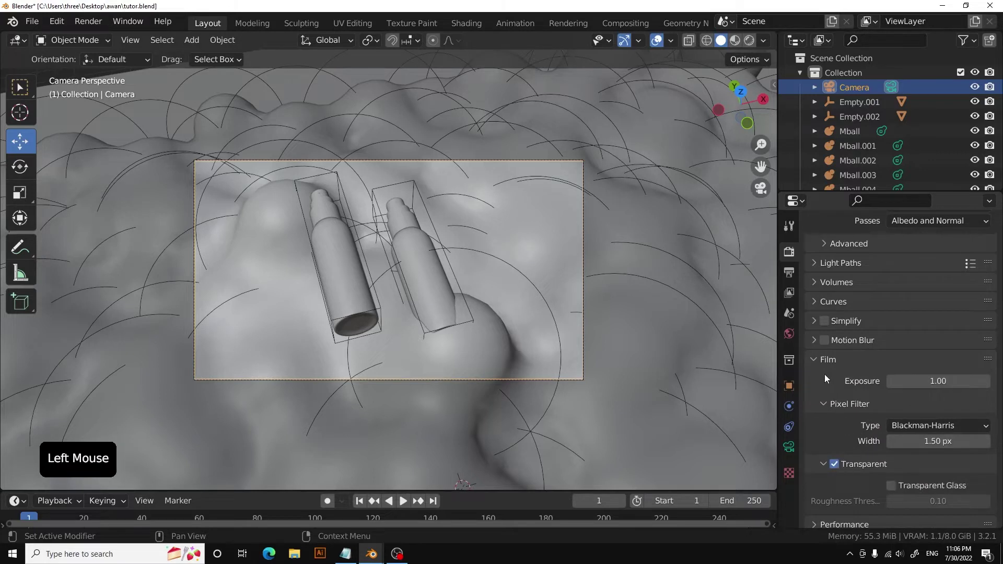
Check the Film and Color Management settings (Standard view transform, High Contrast look) and save tutor.blend.
{"action": "left_click", "coordinate": [815, 365]}
{"action": "scroll", "scroll_direction": "down", "scroll_amount": 3}
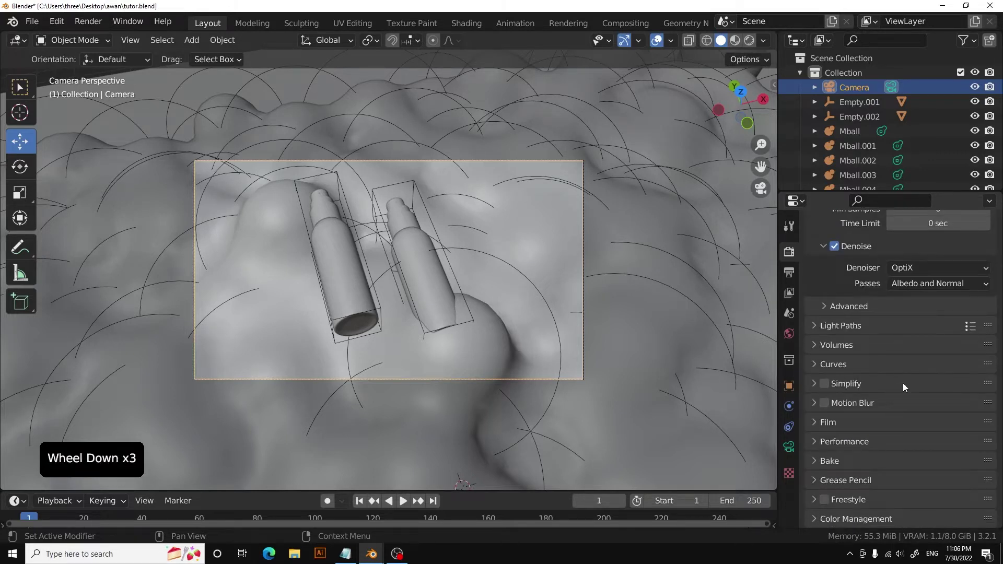
{"action": "scroll", "scroll_direction": "down", "scroll_amount": 3}
{"action": "left_click", "coordinate": [819, 525]}
{"action": "scroll", "scroll_direction": "down", "scroll_amount": 3}
{"action": "left_click", "coordinate": [927, 435]}
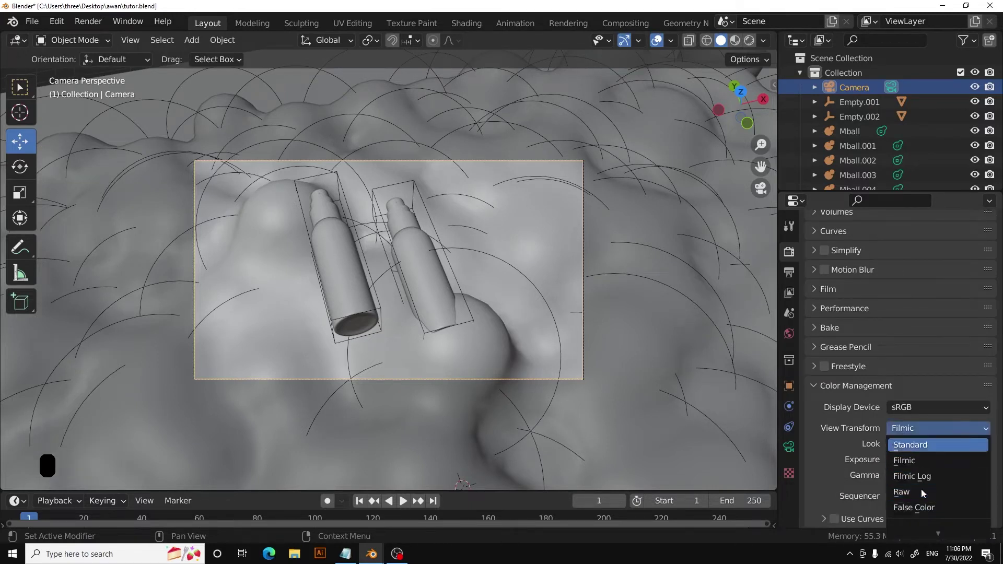
{"action": "left_click", "coordinate": [918, 454]}
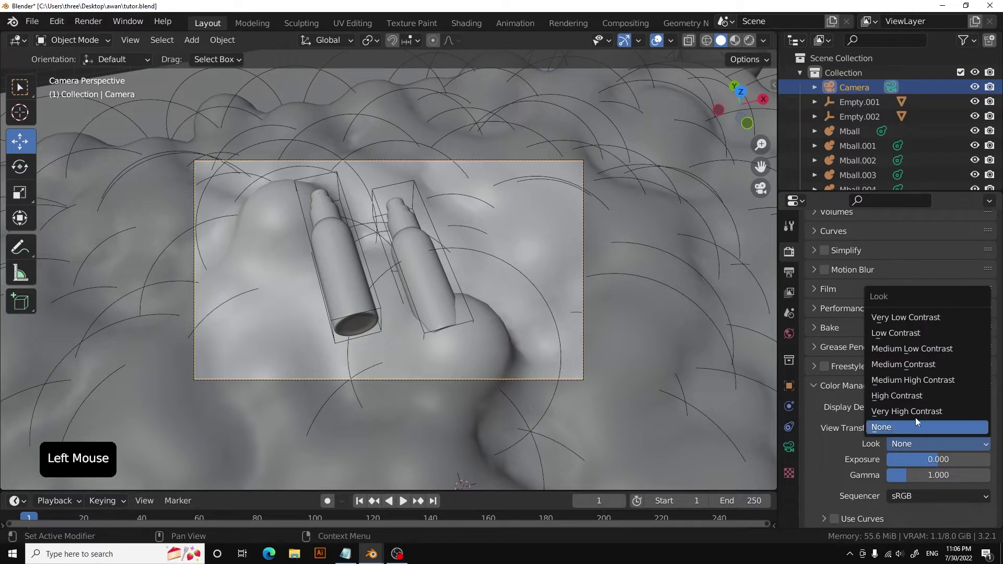
{"action": "scroll", "scroll_direction": "down", "scroll_amount": 3}
{"action": "scroll", "scroll_direction": "up", "scroll_amount": 3}
{"action": "key", "text": "ctrl+s"}
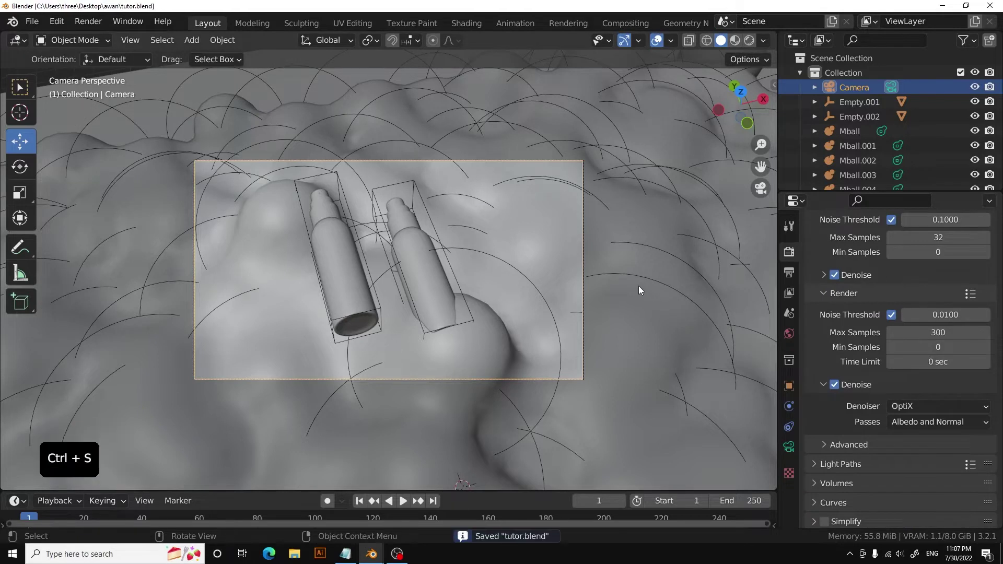
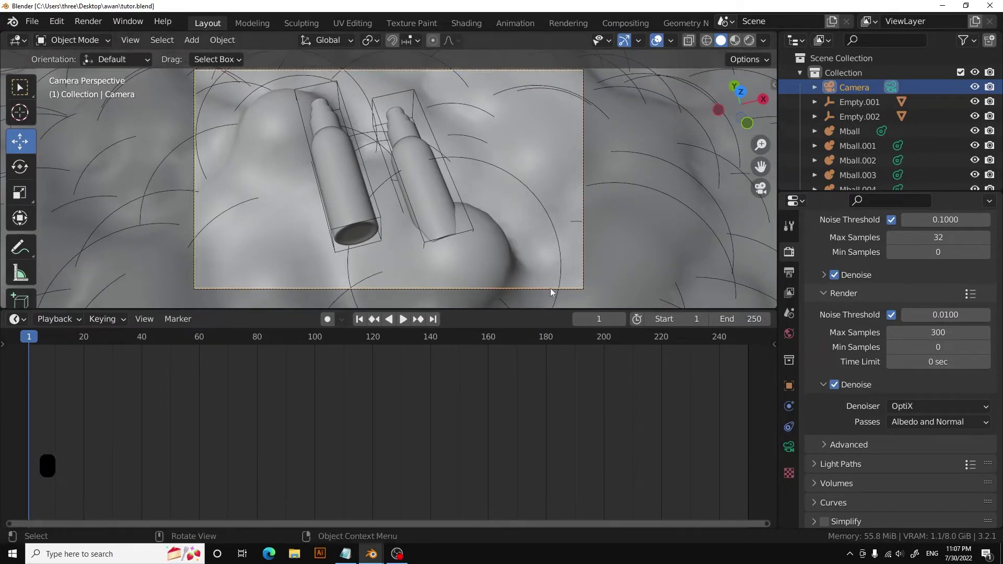
Turn the lower Timeline into a Shader Editor and enable the Node Wrangler add-on in Preferences.
{"action": "middle_click", "coordinate": [520, 211]}
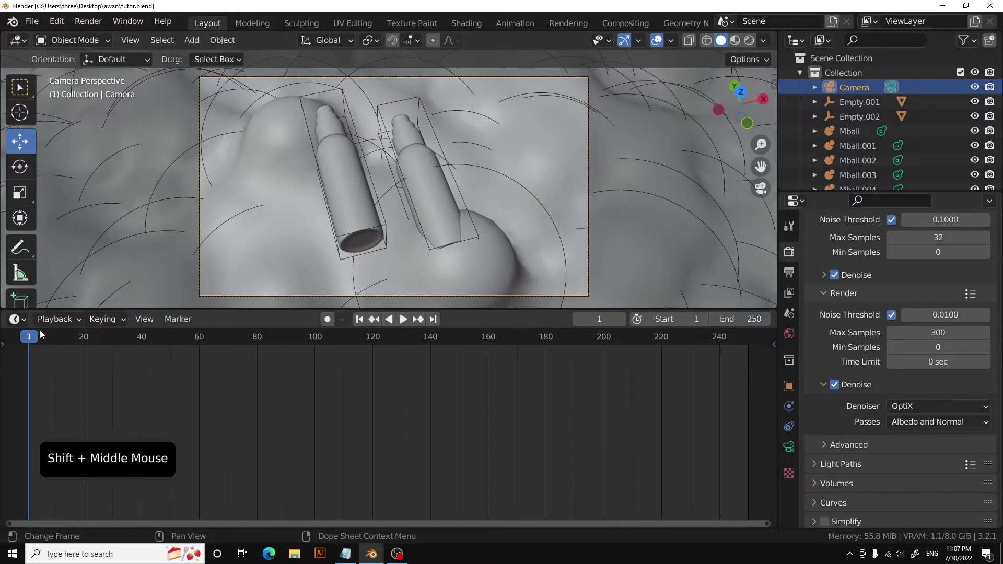
{"action": "left_click", "coordinate": [68, 453]}
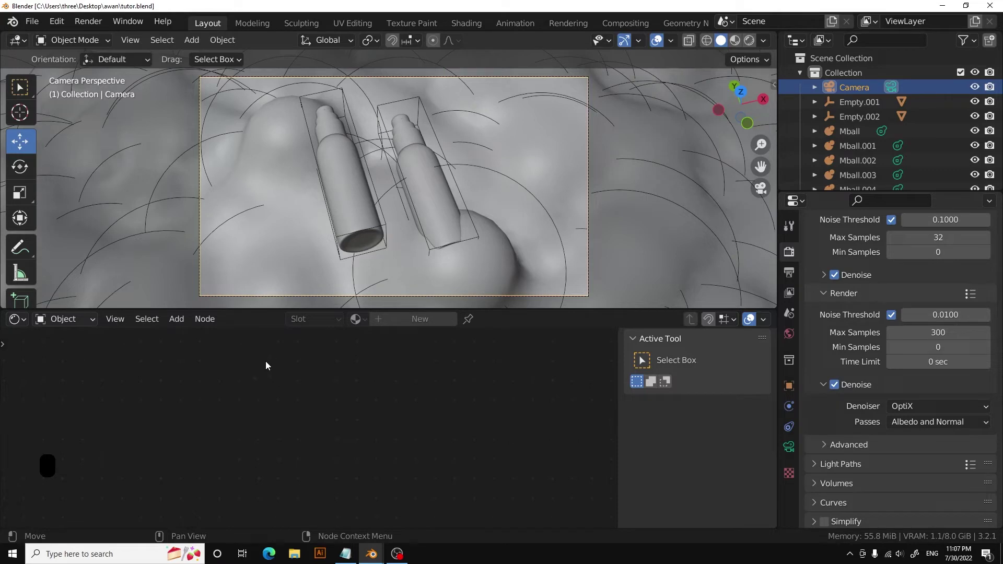
{"action": "left_click", "coordinate": [63, 31]}
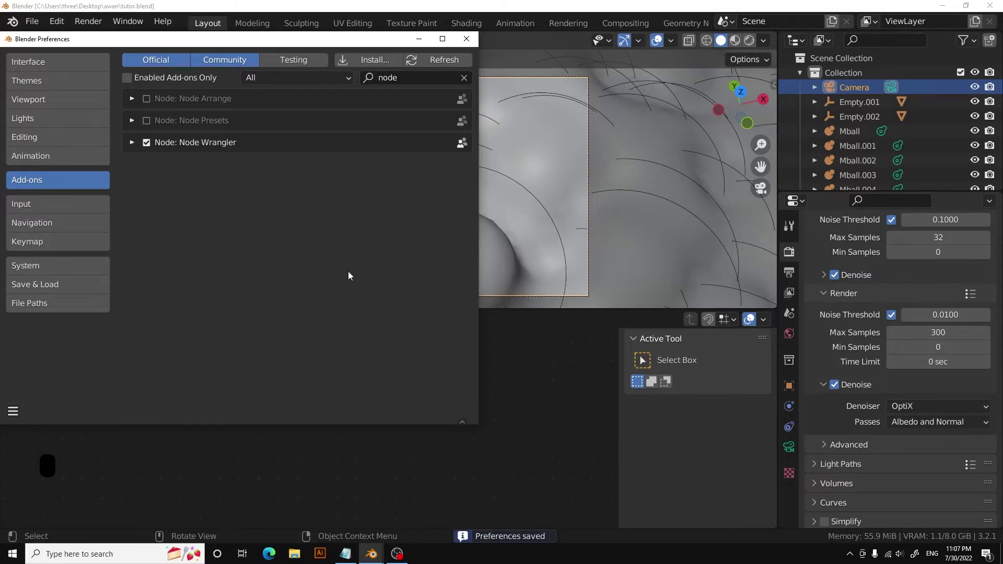
{"action": "left_click", "coordinate": [333, 390]}
Switch the Shader Editor to World and add an environment texture with mapping nodes to Background via Ctrl+T.
{"action": "left_click", "coordinate": [89, 328]}
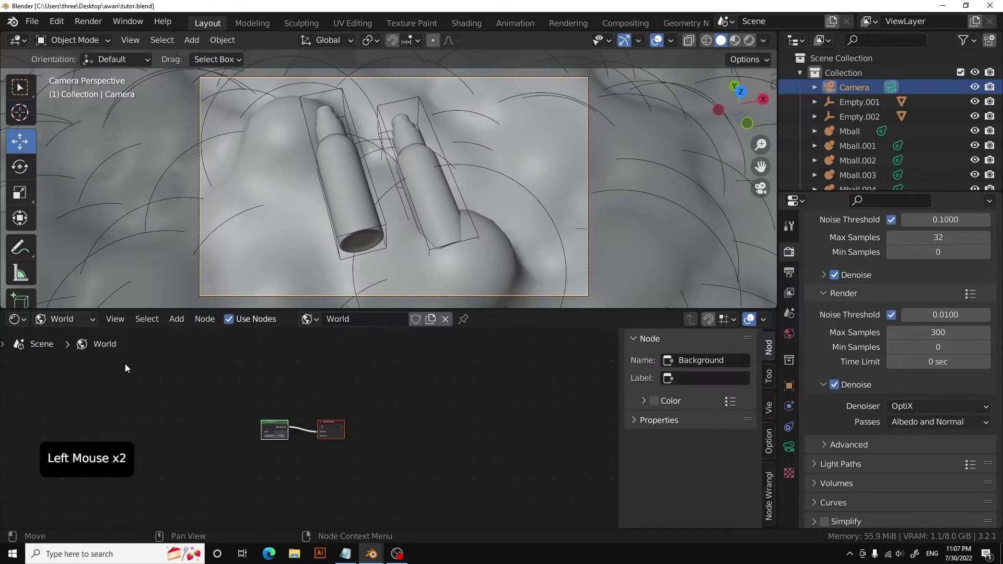
{"action": "scroll", "scroll_direction": "up", "scroll_amount": 3}
{"action": "middle_click", "coordinate": [291, 454]}
{"action": "double_click", "coordinate": [417, 487]}
{"action": "left_click", "coordinate": [336, 383]}
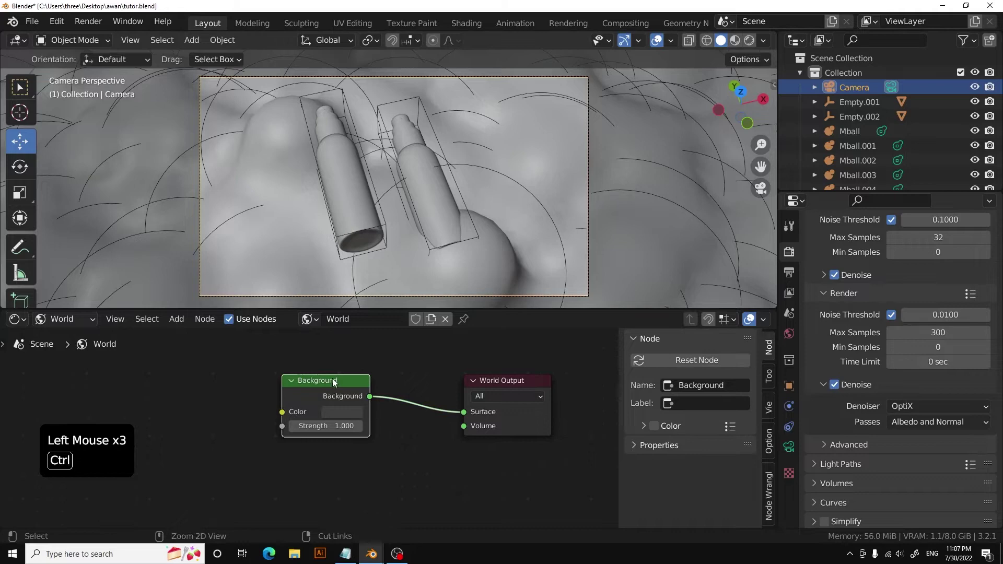
{"action": "key", "text": "ctrl+t"}
Load quarry_04_2k.exr as the HDRI and switch the viewport shading to Rendered.
{"action": "scroll", "scroll_direction": "down", "scroll_amount": 3}
{"action": "left_click", "coordinate": [341, 392]}
{"action": "left_click", "coordinate": [297, 397]}
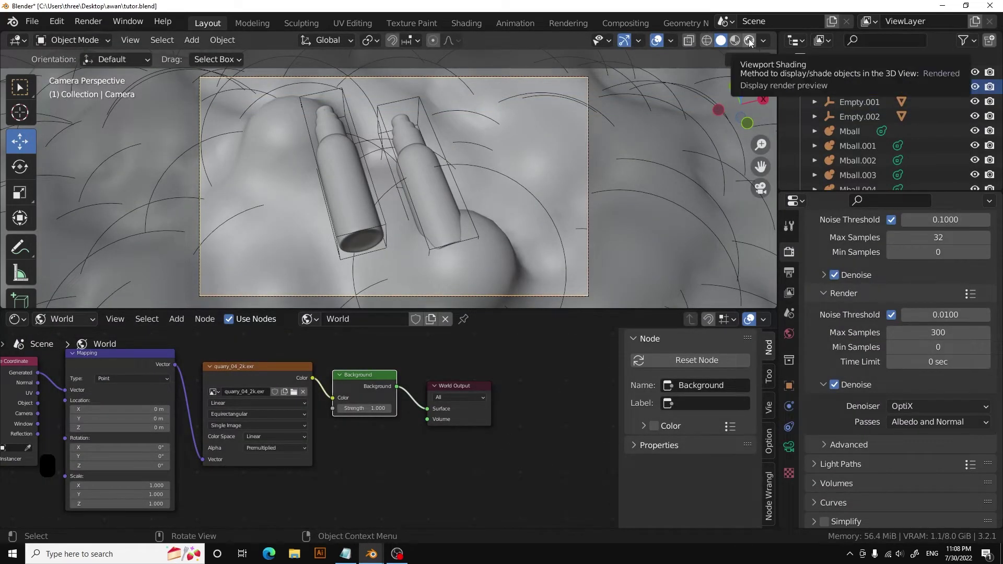
{"action": "left_click", "coordinate": [752, 44]}
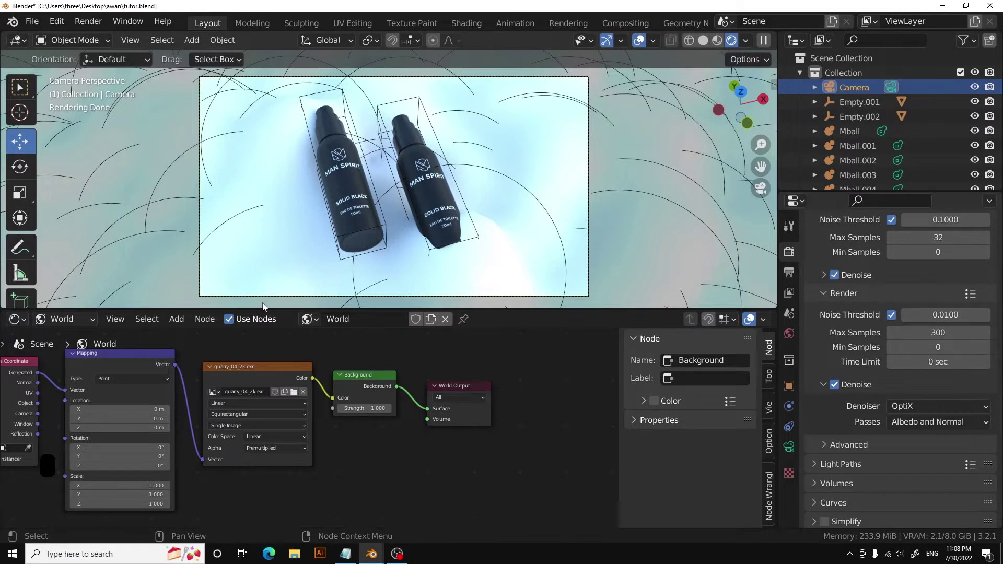
Give the Mball object a new material named awan in the Object shader editor.
{"action": "left_click", "coordinate": [276, 239]}
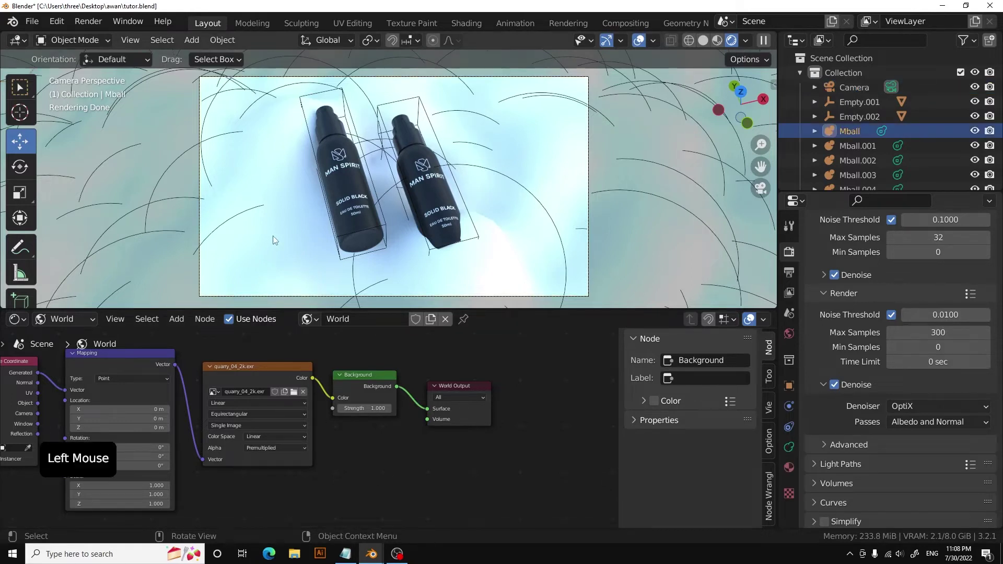
{"action": "left_click", "coordinate": [85, 321]}
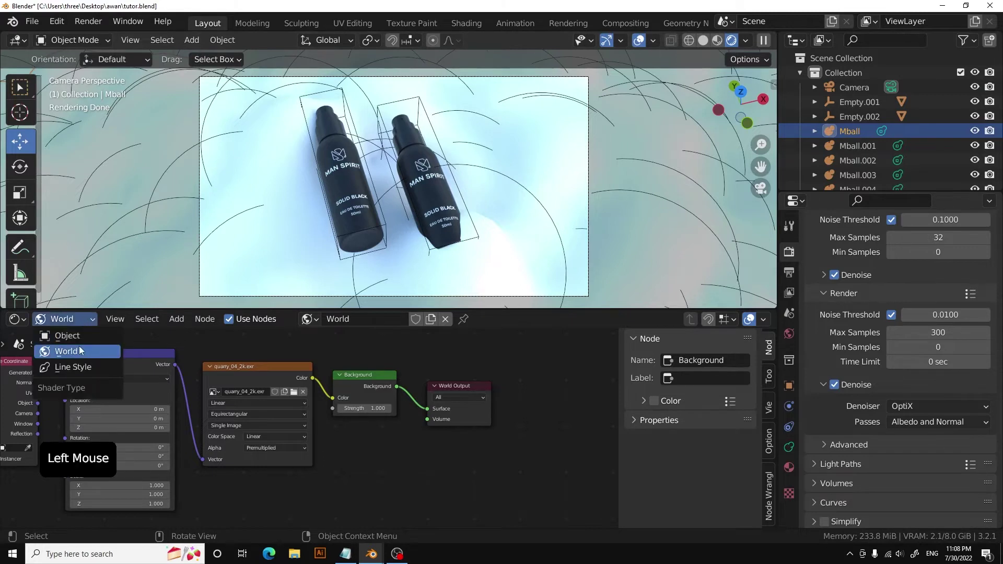
{"action": "left_click", "coordinate": [438, 326]}
{"action": "left_click", "coordinate": [415, 325]}
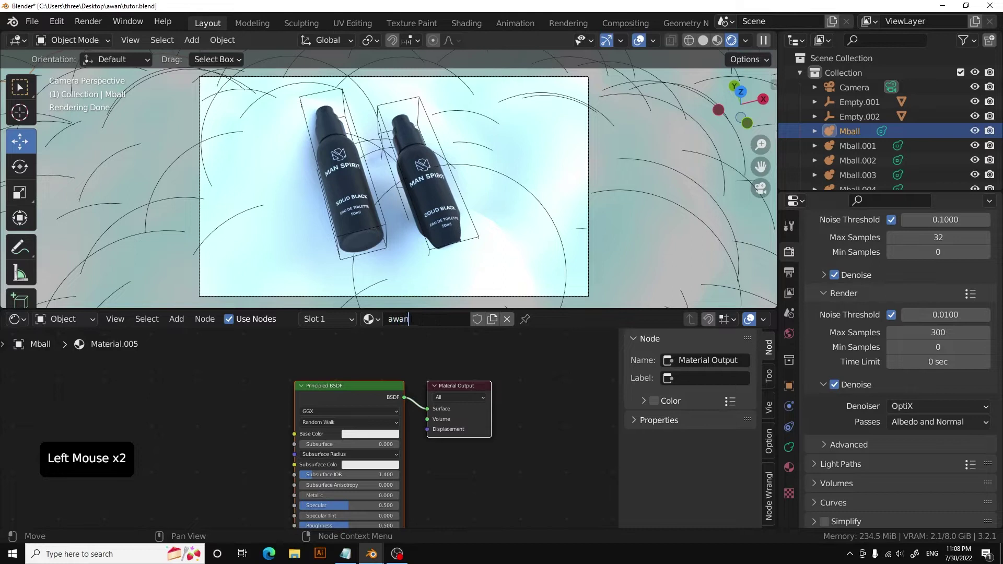
{"action": "left_click", "coordinate": [407, 366]}
Replace Principled BSDF with a white Principled Volume (density 0.8, emission 0.1) into the Volume output.
{"action": "left_click", "coordinate": [388, 390]}
{"action": "key", "text": "Delete"}
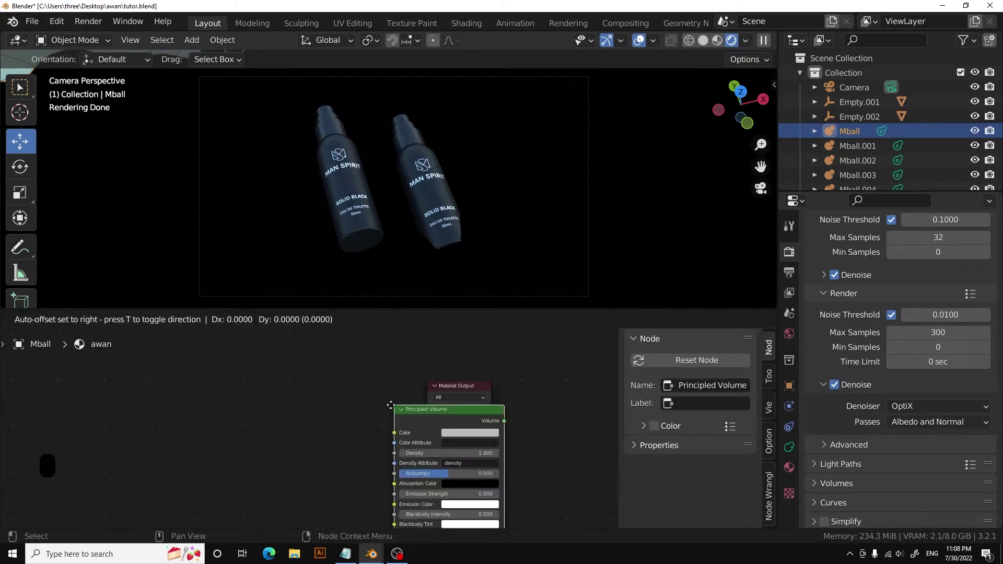
{"action": "left_click", "coordinate": [343, 386]}
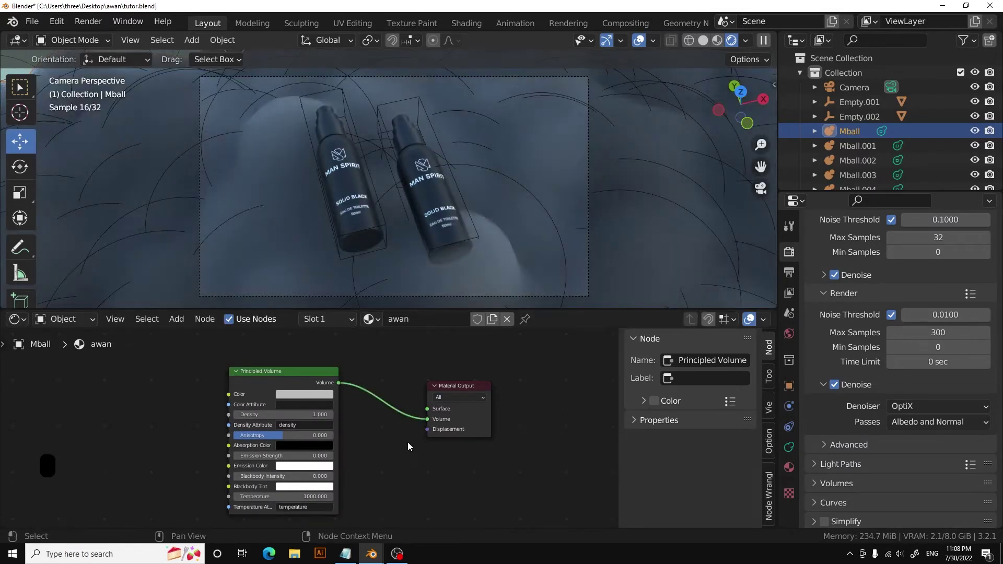
{"action": "left_click", "coordinate": [353, 359]}
{"action": "left_click", "coordinate": [384, 470]}
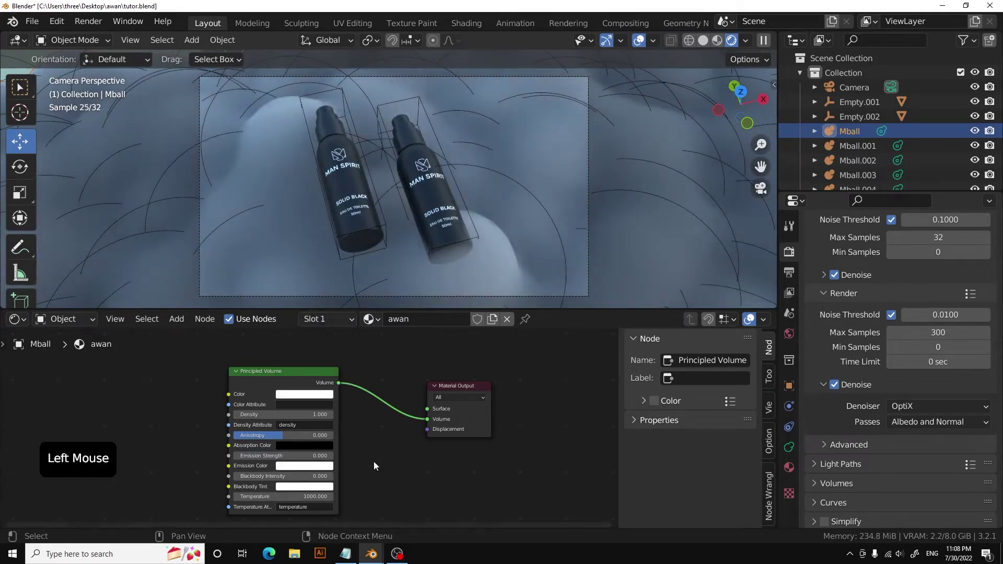
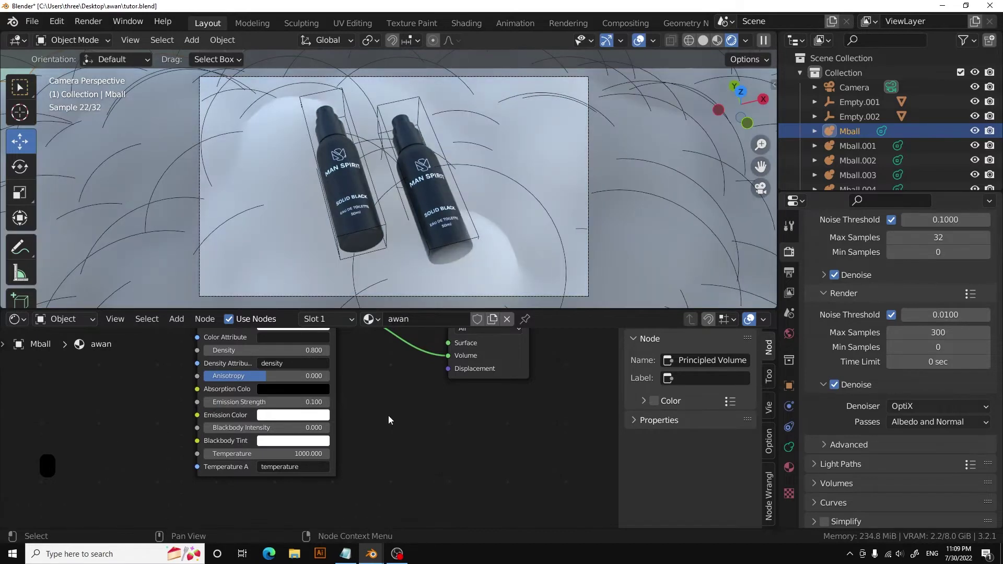
{"action": "scroll", "scroll_direction": "down", "scroll_amount": 3}
{"action": "middle_click", "coordinate": [380, 408]}
{"action": "left_click", "coordinate": [438, 362]}
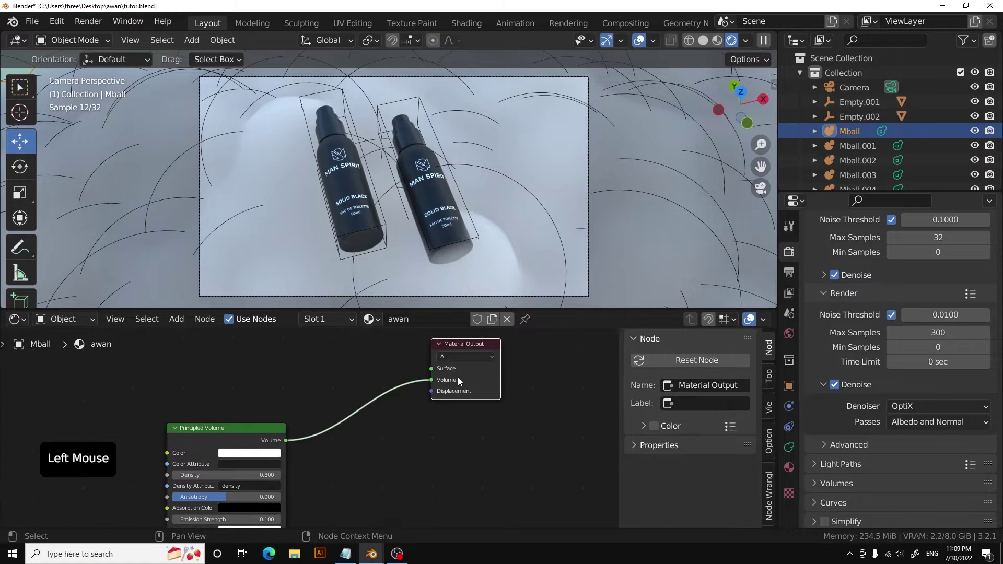
{"action": "scroll", "scroll_direction": "down", "scroll_amount": 3}
Add a Displacement node feeding awan's displacement and a Musgrave Texture (scale 13) beside it.
{"action": "scroll", "scroll_direction": "up", "scroll_amount": 3}
{"action": "middle_click", "coordinate": [463, 247]}
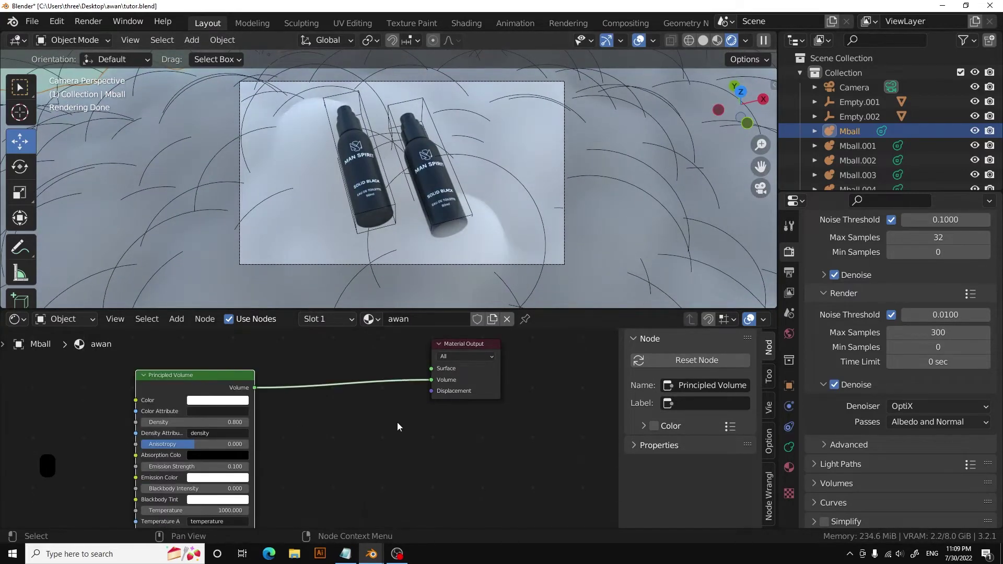
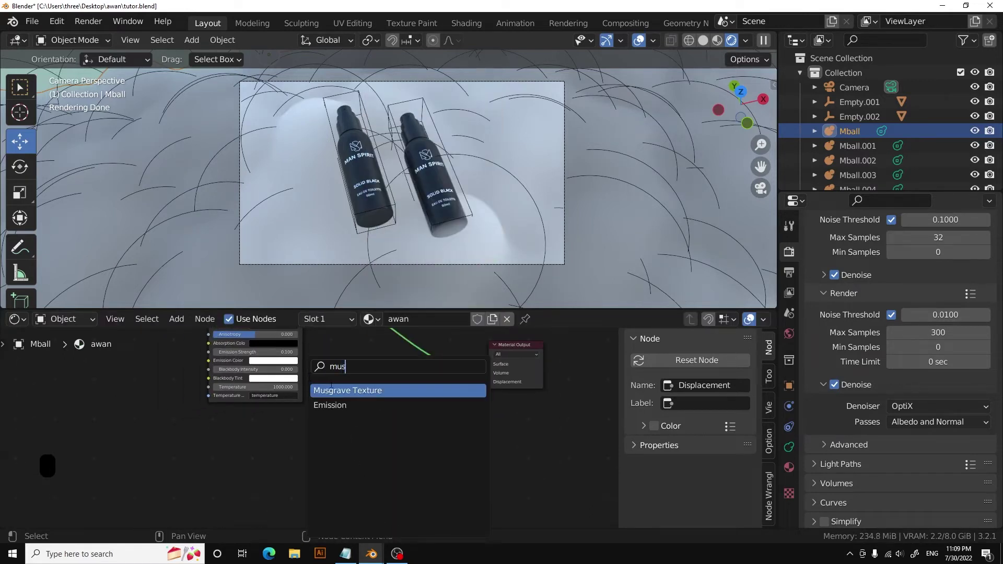
{"action": "scroll", "scroll_direction": "up", "scroll_amount": 3}
{"action": "middle_click", "coordinate": [334, 449]}
{"action": "scroll", "scroll_direction": "up", "scroll_amount": 3}
{"action": "middle_click", "coordinate": [350, 420]}
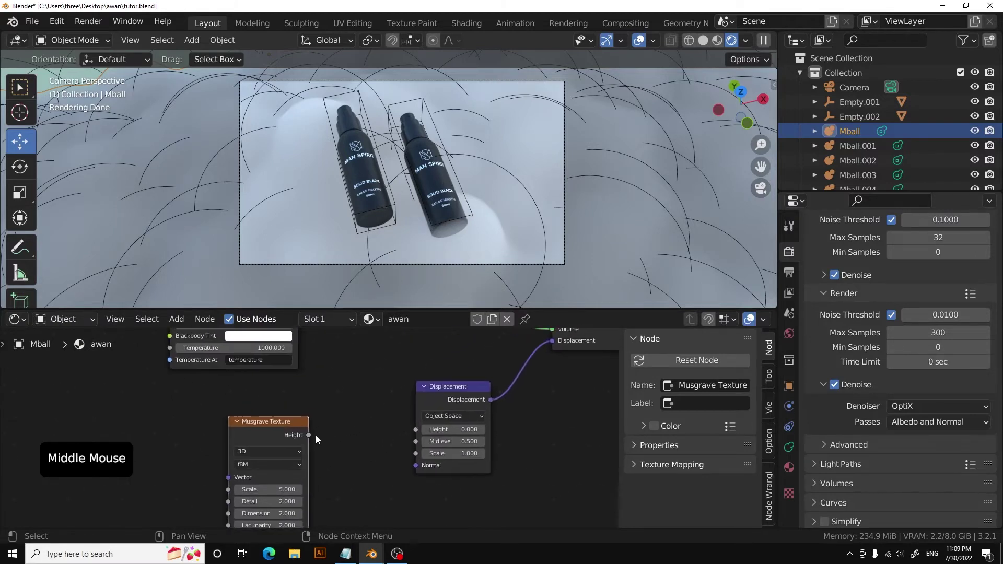
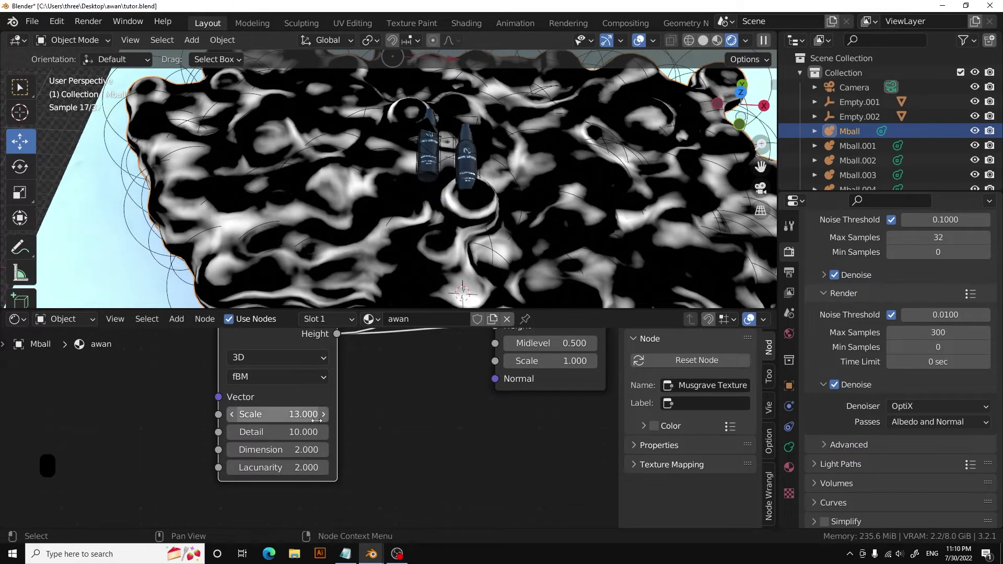
Set Musgrave Detail 10 and Displacement Scale 0.8, then reconnect Principled Volume so the cloud renders white.
{"action": "middle_click", "coordinate": [389, 407]}
{"action": "middle_click", "coordinate": [277, 445]}
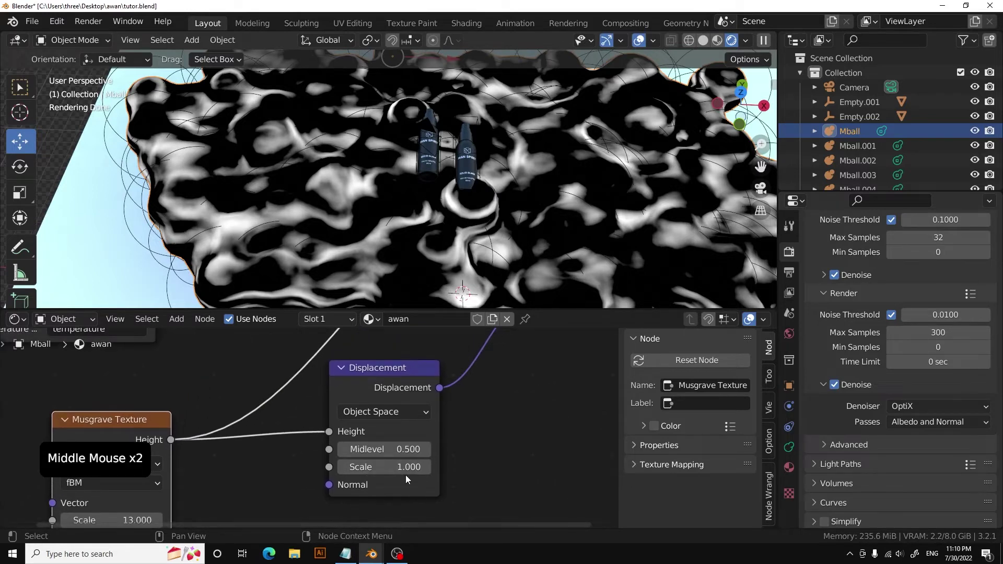
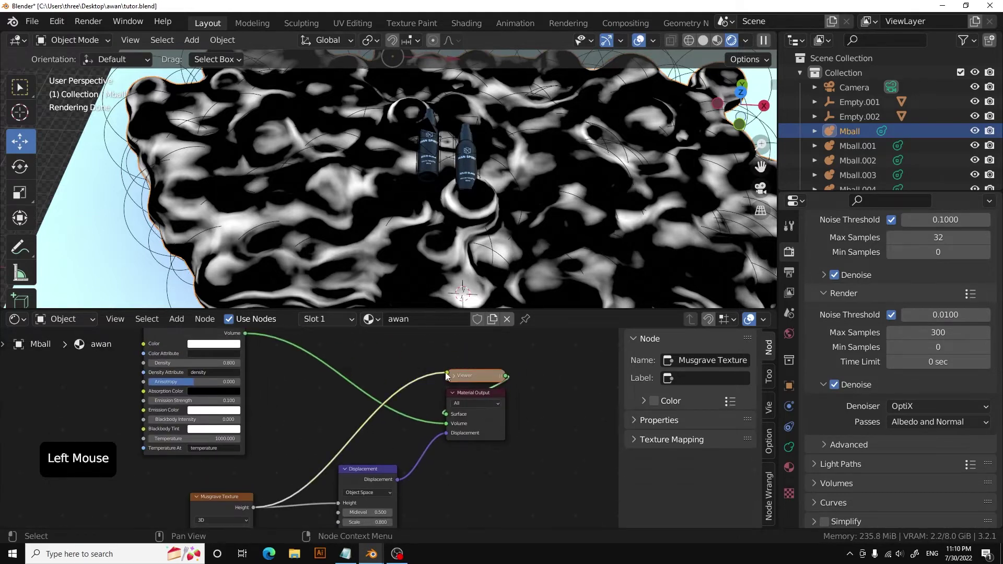
{"action": "left_click", "coordinate": [474, 380]}
{"action": "left_click", "coordinate": [449, 418]}
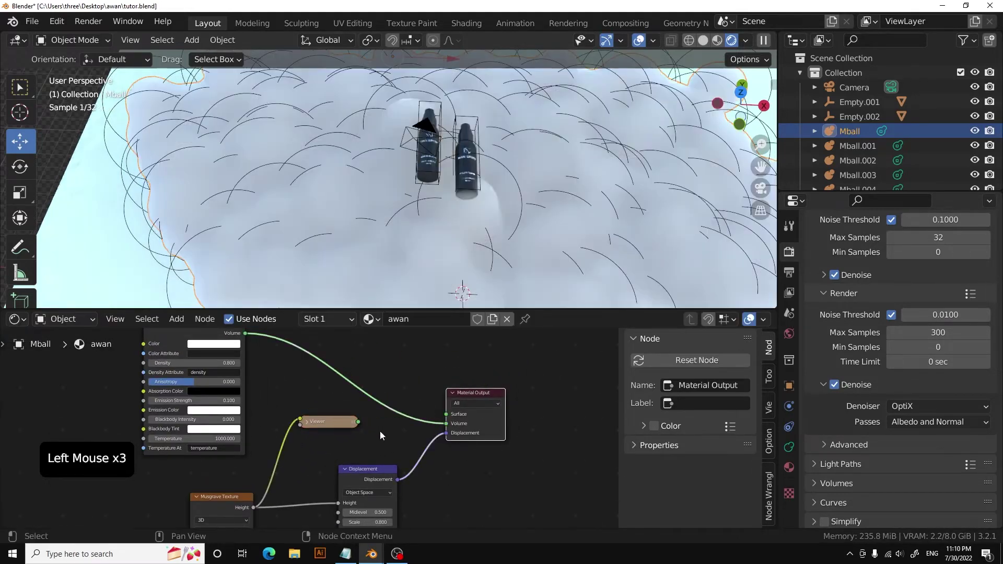
{"action": "left_click", "coordinate": [489, 479]}
In Material Properties > Settings > Surface, bring up the displacement method choices (currently Bump Only).
{"action": "left_click", "coordinate": [766, 189]}
{"action": "left_click", "coordinate": [761, 191]}
{"action": "scroll", "scroll_direction": "down", "scroll_amount": 3}
{"action": "middle_click", "coordinate": [540, 206]}
{"action": "scroll", "scroll_direction": "up", "scroll_amount": 3}
{"action": "left_click", "coordinate": [788, 470]}
{"action": "scroll", "scroll_direction": "down", "scroll_amount": 3}
{"action": "left_click", "coordinate": [817, 463]}
{"action": "scroll", "scroll_direction": "down", "scroll_amount": 3}
{"action": "left_click", "coordinate": [967, 378]}
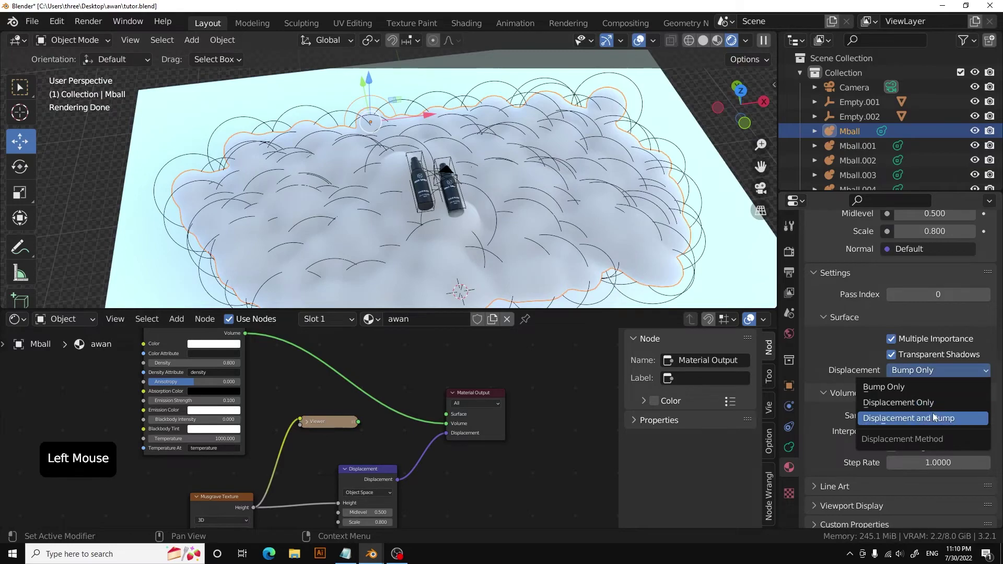
Hide the viewport overlays and orbit around the cloud to inspect its surface.
{"action": "scroll", "scroll_direction": "up", "scroll_amount": 3}
{"action": "middle_click", "coordinate": [472, 213]}
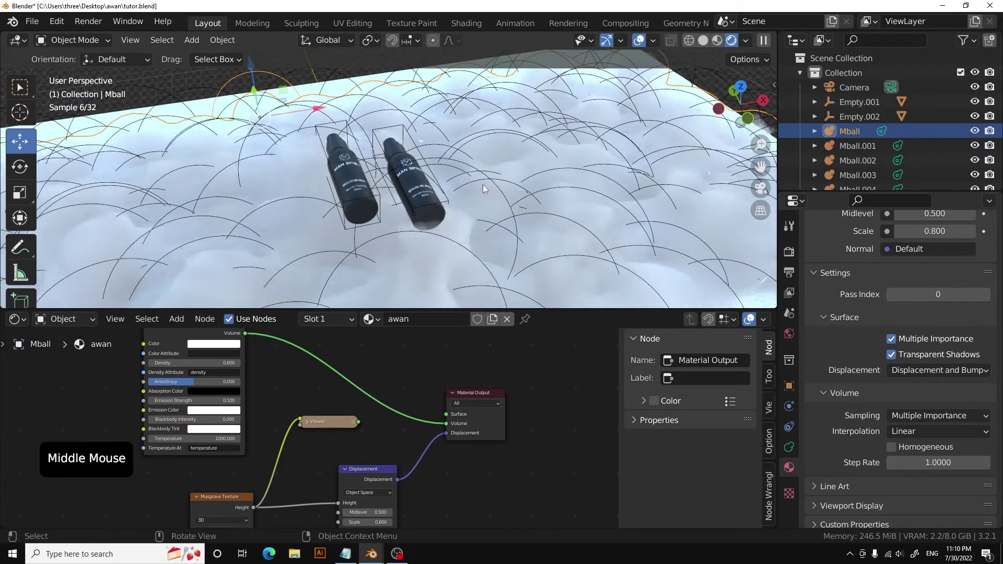
{"action": "middle_click", "coordinate": [627, 133]}
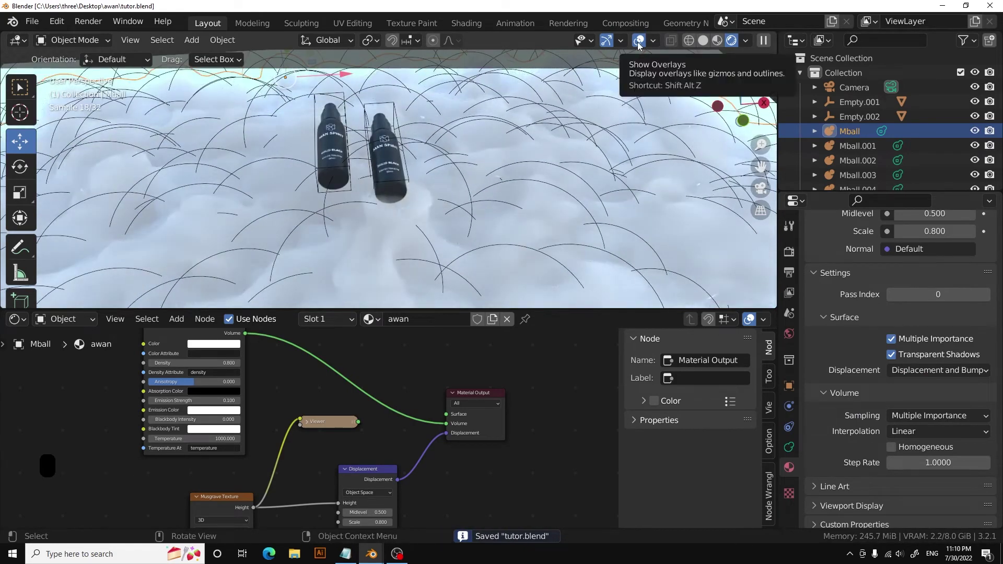
{"action": "left_click", "coordinate": [643, 46]}
{"action": "middle_click", "coordinate": [499, 166]}
{"action": "scroll", "scroll_direction": "up", "scroll_amount": 3}
{"action": "middle_click", "coordinate": [494, 198]}
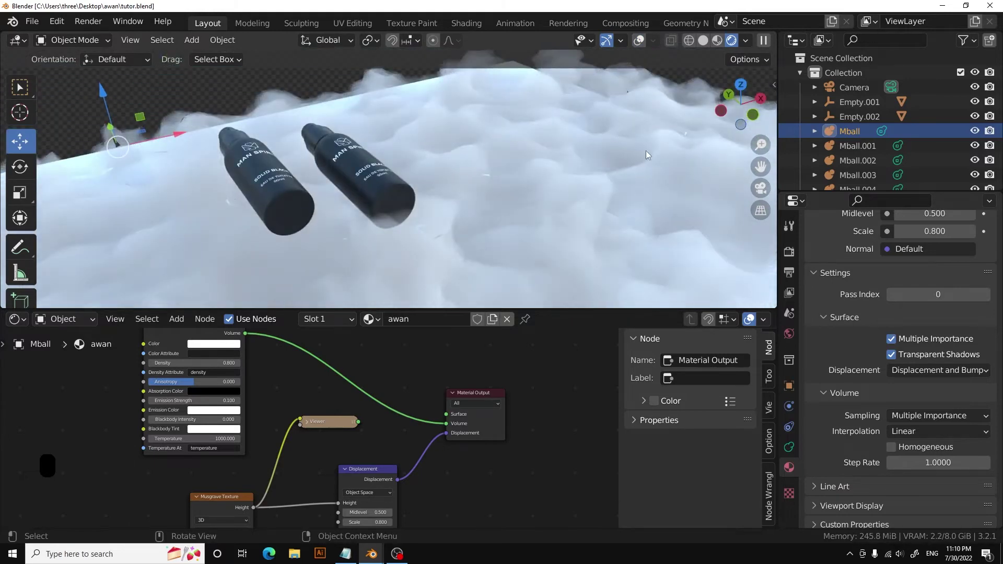
Compare Bump Only on the cloud material, then restore Displacement and Bump.
{"action": "left_click", "coordinate": [919, 373]}
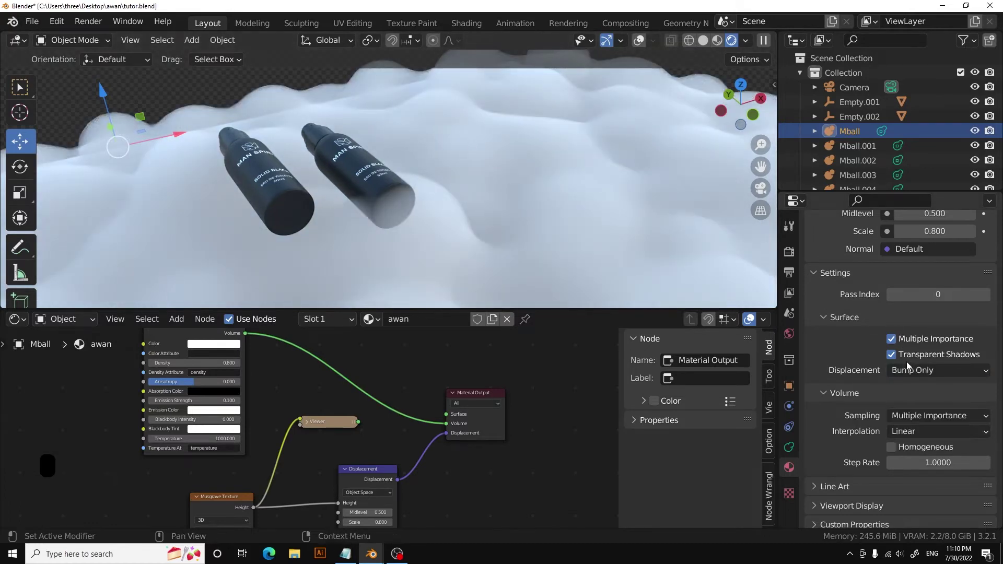
{"action": "left_click", "coordinate": [912, 375]}
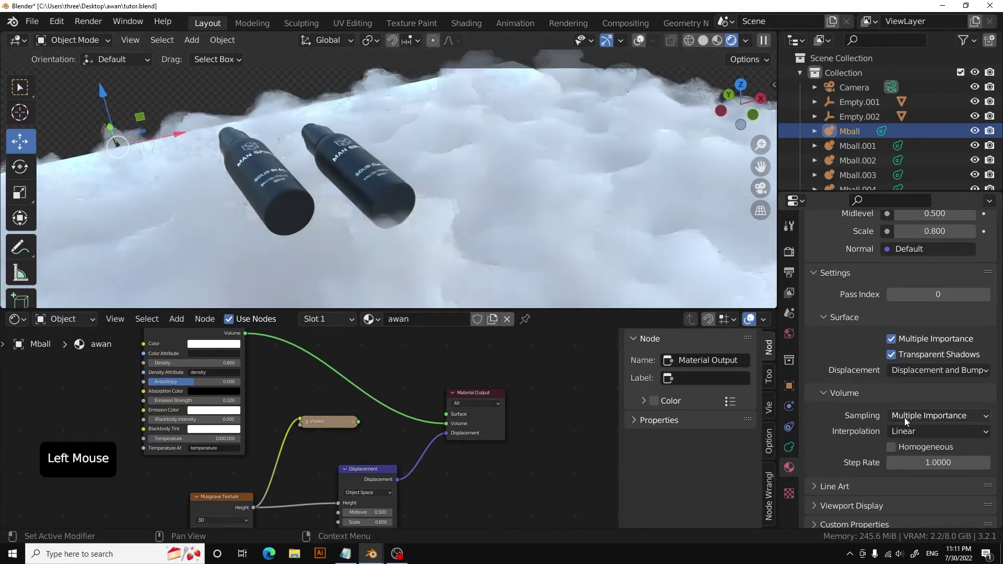
{"action": "middle_click", "coordinate": [493, 457]}
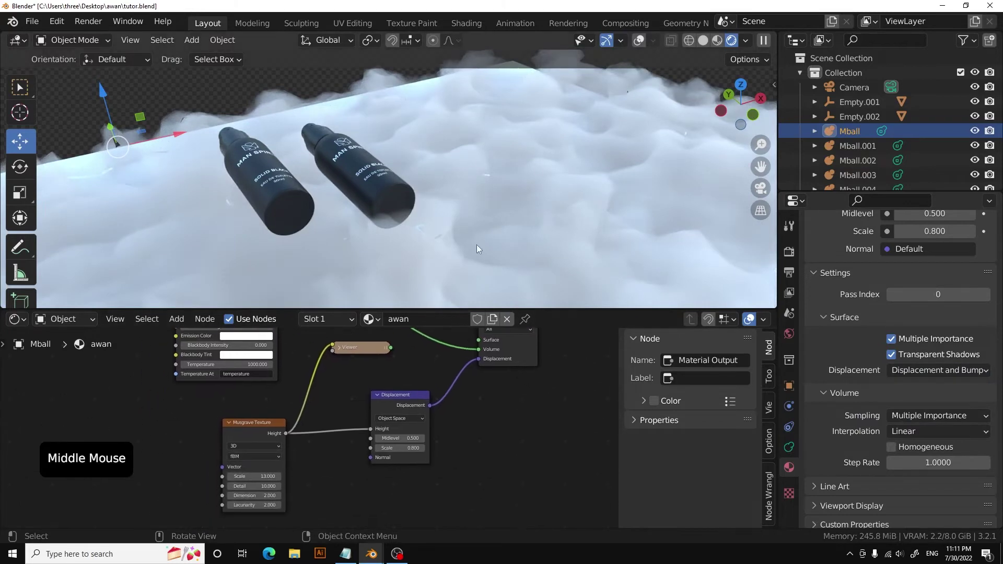
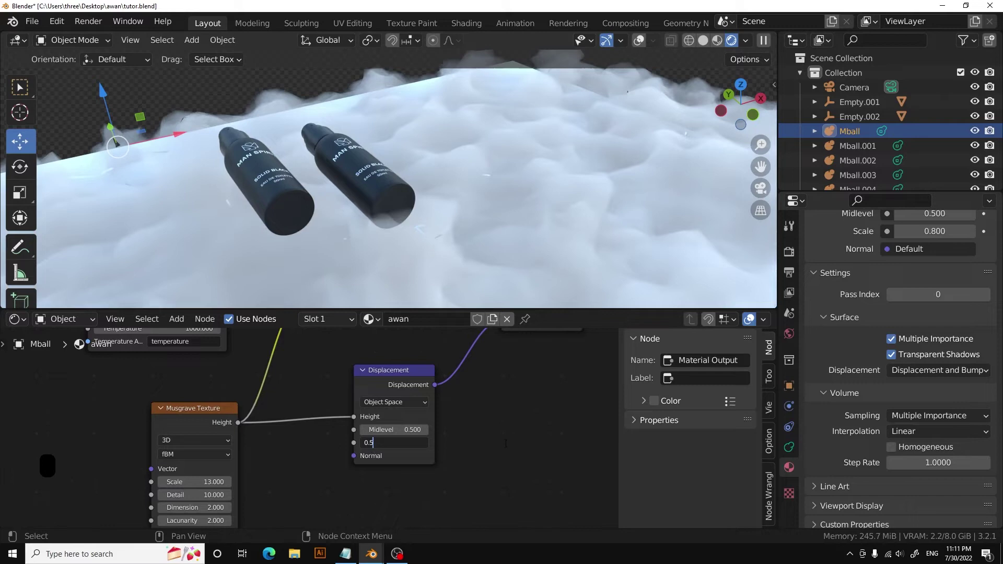
Check the softer cloud surface with displacement Scale 0.5 from several angles.
{"action": "middle_click", "coordinate": [553, 168]}
{"action": "middle_click", "coordinate": [525, 188]}
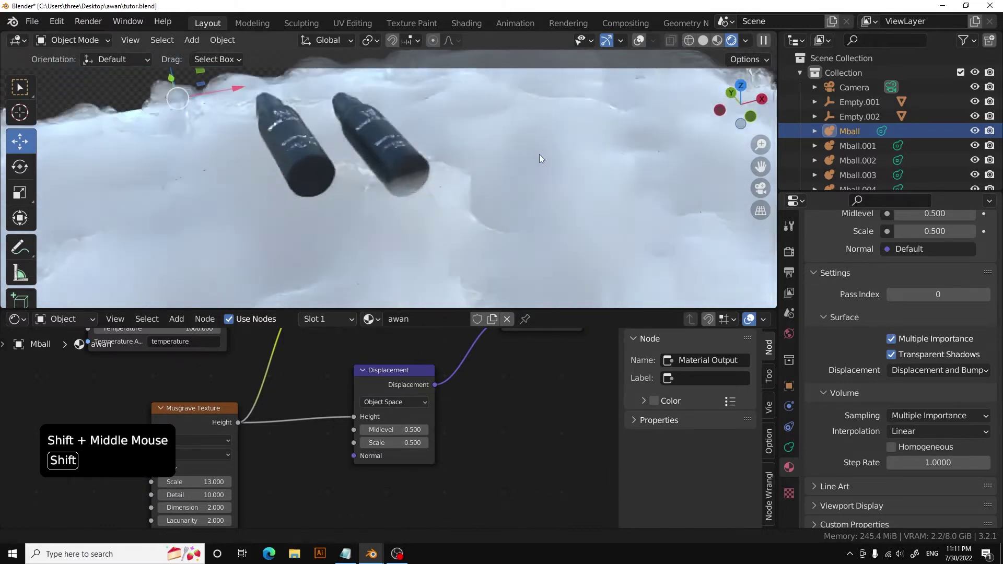
{"action": "middle_click", "coordinate": [545, 158]}
{"action": "left_click", "coordinate": [641, 46]}
{"action": "left_click", "coordinate": [504, 198]}
Select a cloud metaball blob near the bottles for resizing.
{"action": "middle_click", "coordinate": [491, 186]}
{"action": "scroll", "scroll_direction": "down", "scroll_amount": 3}
{"action": "middle_click", "coordinate": [448, 187]}
{"action": "left_click", "coordinate": [557, 175]}
{"action": "middle_click", "coordinate": [507, 174]}
Enlarge the selected blob and move it beneath the bottles.
{"action": "key", "text": "s"}
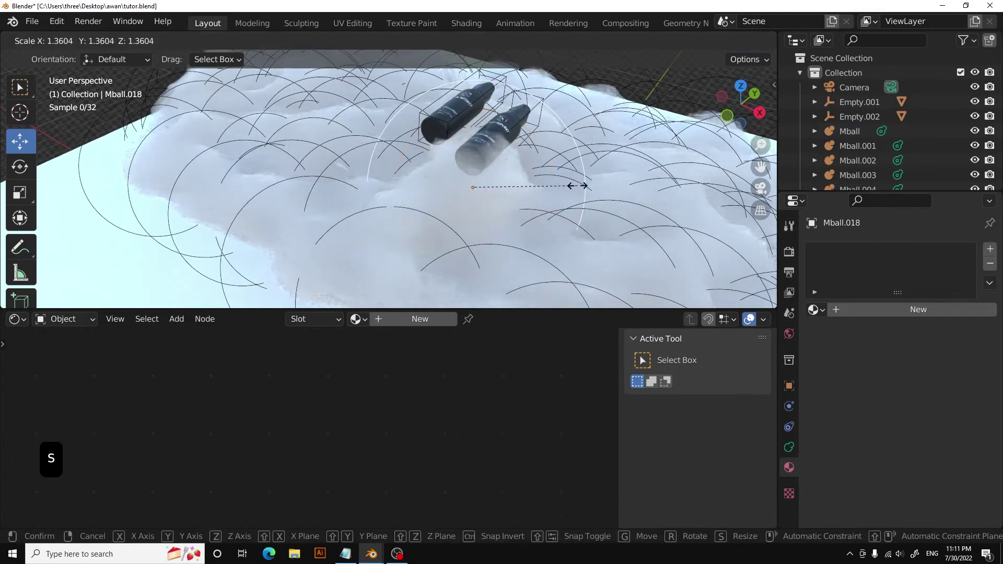
{"action": "middle_click", "coordinate": [505, 161]}
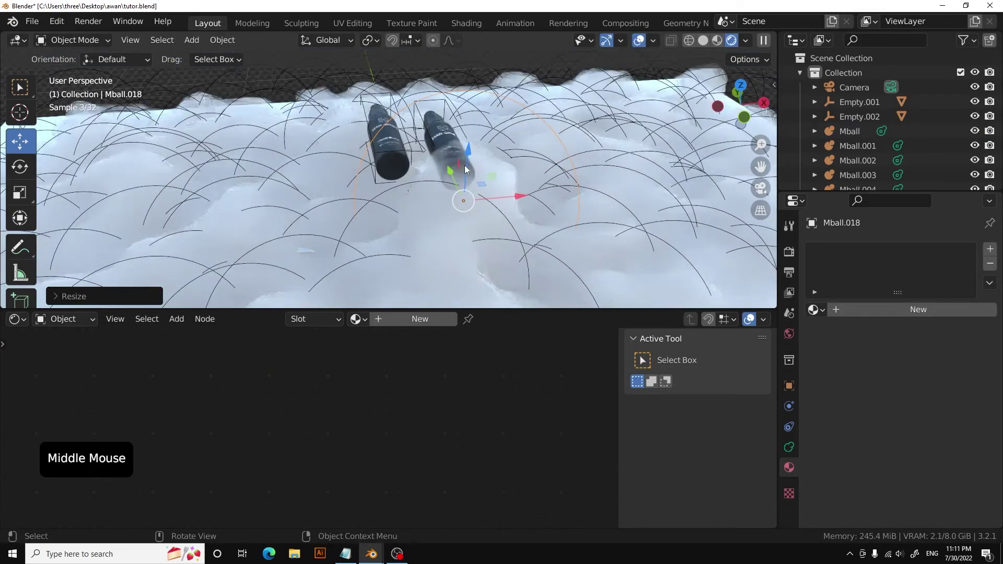
{"action": "left_click", "coordinate": [469, 166]}
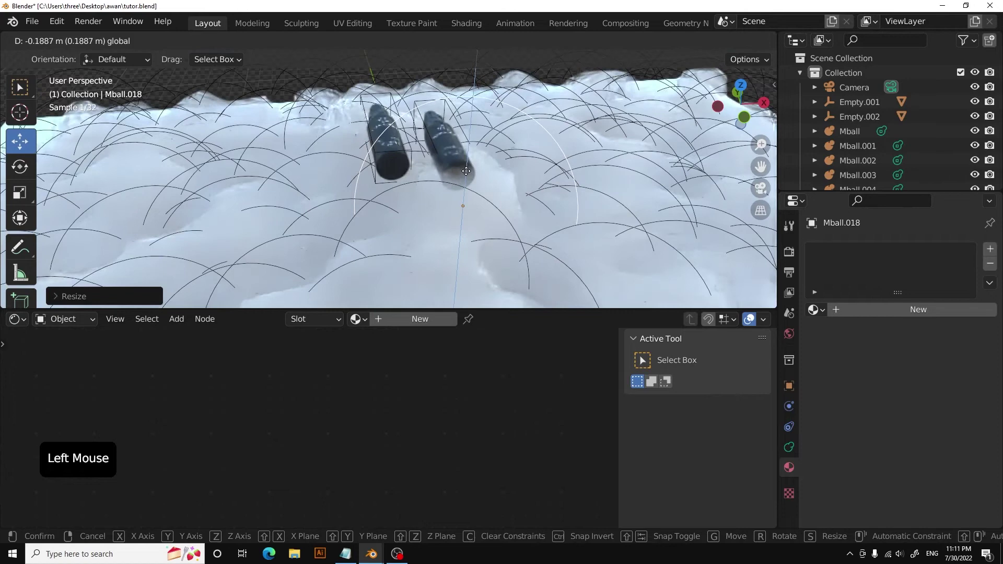
{"action": "left_click", "coordinate": [765, 192]}
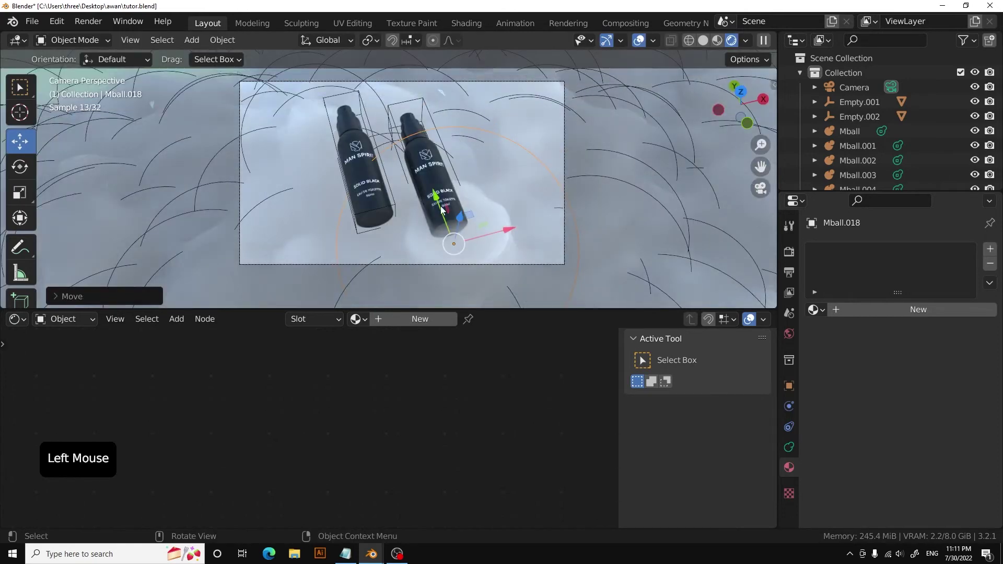
{"action": "left_click", "coordinate": [459, 224]}
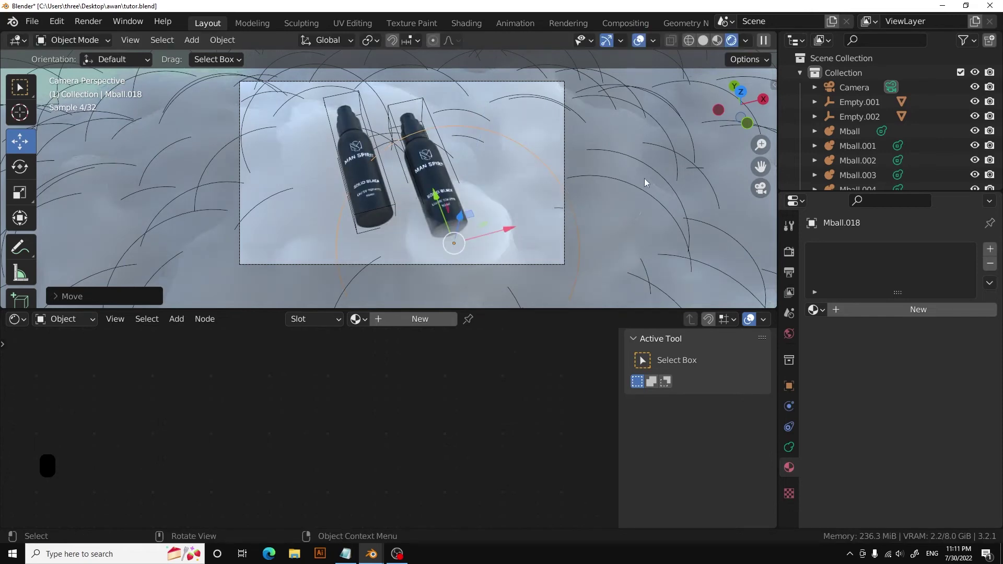
Resize the blob again in camera view, then select the main cloud metaball.
{"action": "key", "text": "s"}
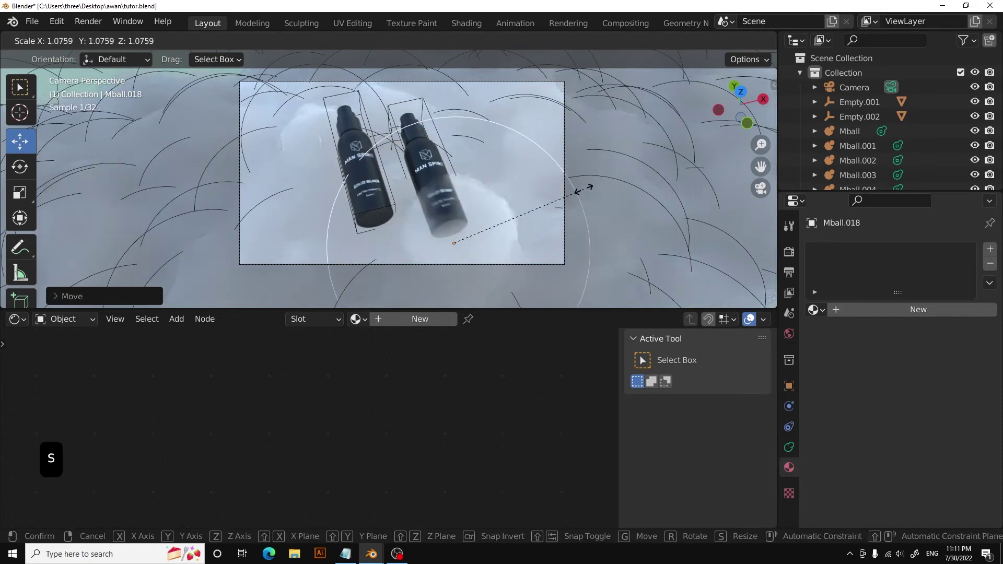
{"action": "left_click", "coordinate": [460, 224]}
{"action": "left_click", "coordinate": [640, 178]}
{"action": "scroll", "scroll_direction": "down", "scroll_amount": 3}
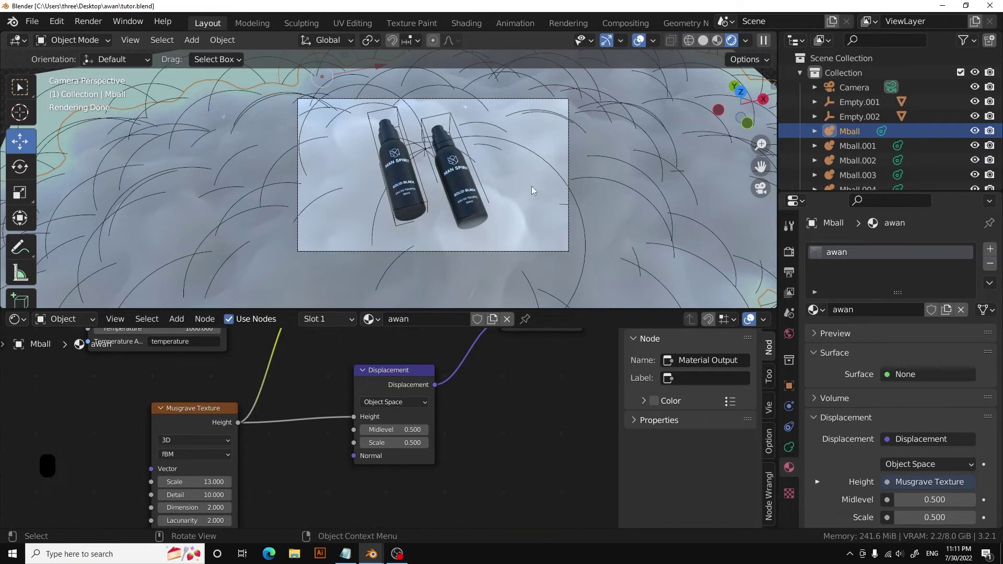
Render a preview, then enable Lock Camera to View in the sidebar's View settings.
{"action": "key", "text": "F12"}
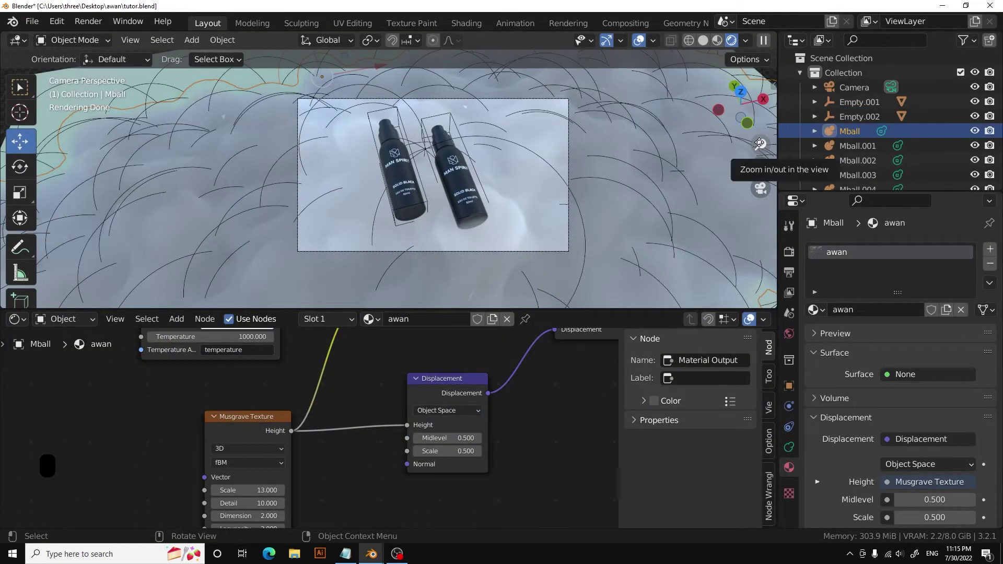
{"action": "key", "text": "n"}
{"action": "left_click", "coordinate": [770, 150]}
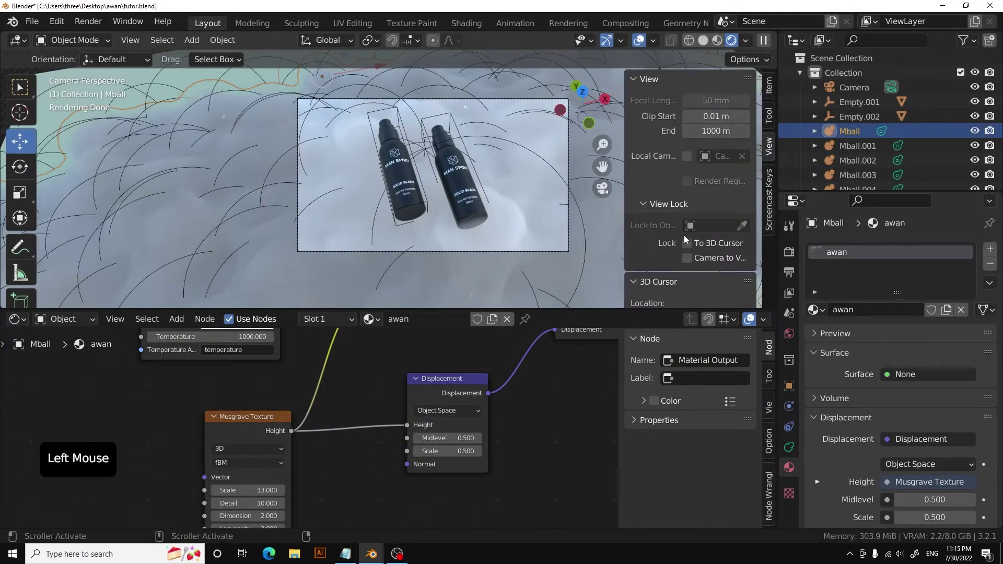
{"action": "left_click", "coordinate": [690, 258]}
Reframe the camera on the bottles over the cloud and select the bottle empties.
{"action": "key", "text": "n"}
{"action": "middle_click", "coordinate": [468, 172]}
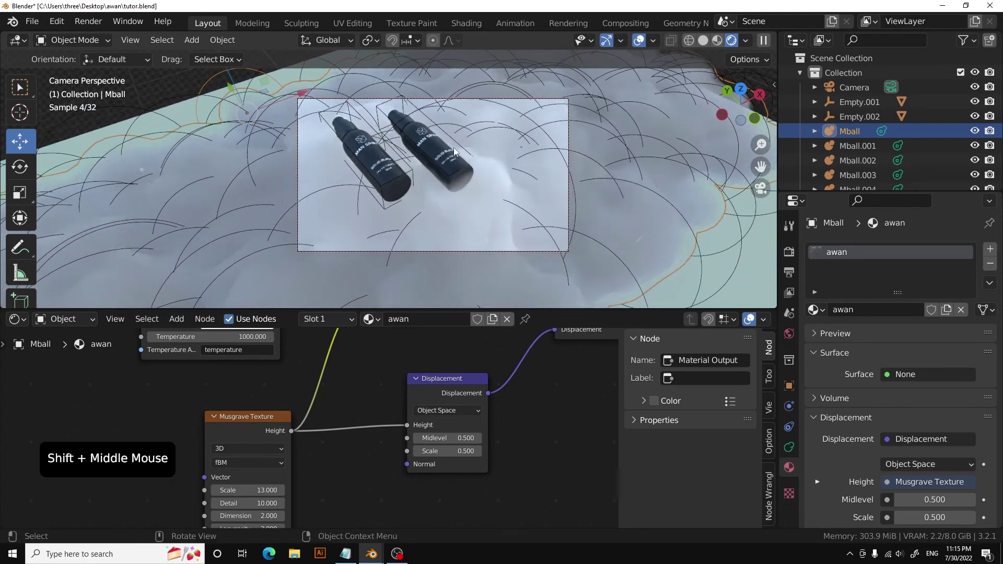
{"action": "left_click", "coordinate": [459, 145]}
Move both bottle empties lower and more central in the camera frame.
{"action": "left_click", "coordinate": [402, 156]}
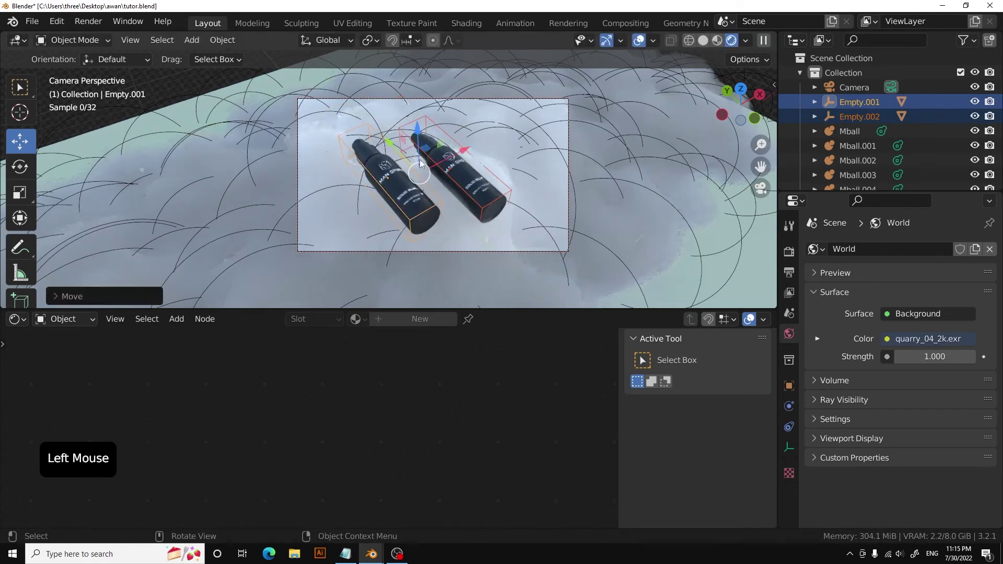
{"action": "left_click", "coordinate": [451, 162]}
{"action": "middle_click", "coordinate": [501, 172]}
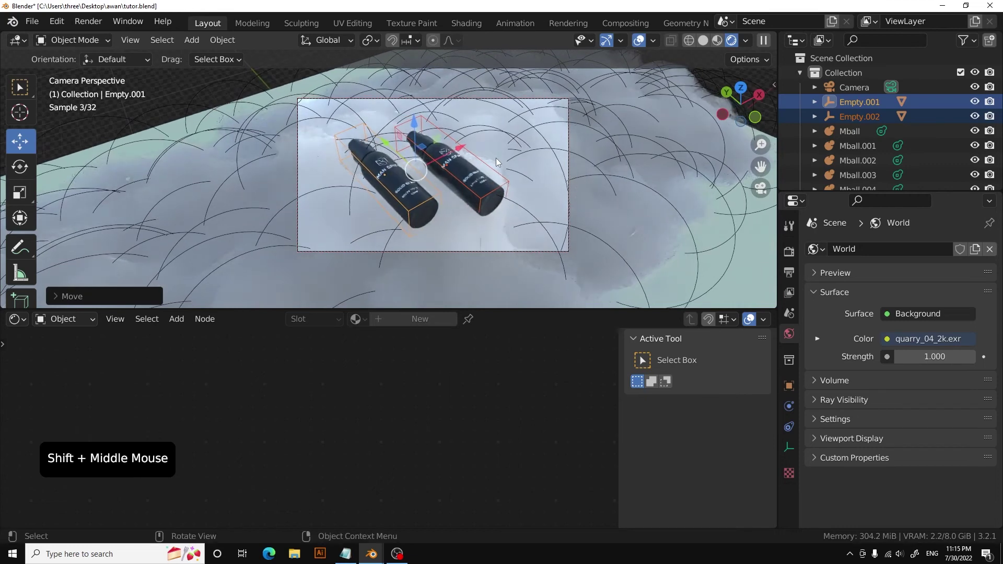
Select the main cloud metaball and a blob under the bottles.
{"action": "left_click", "coordinate": [649, 181]}
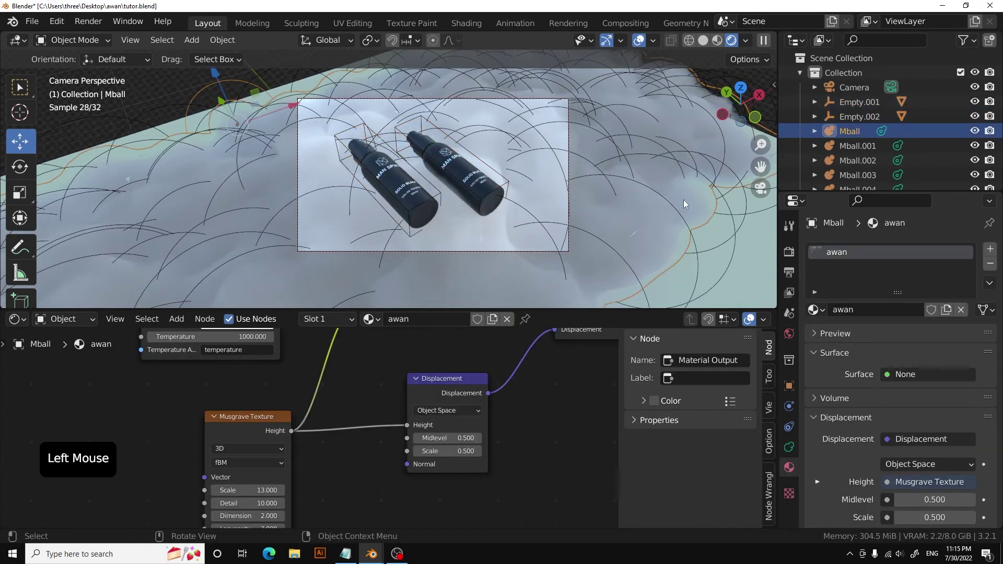
{"action": "left_click", "coordinate": [522, 207]}
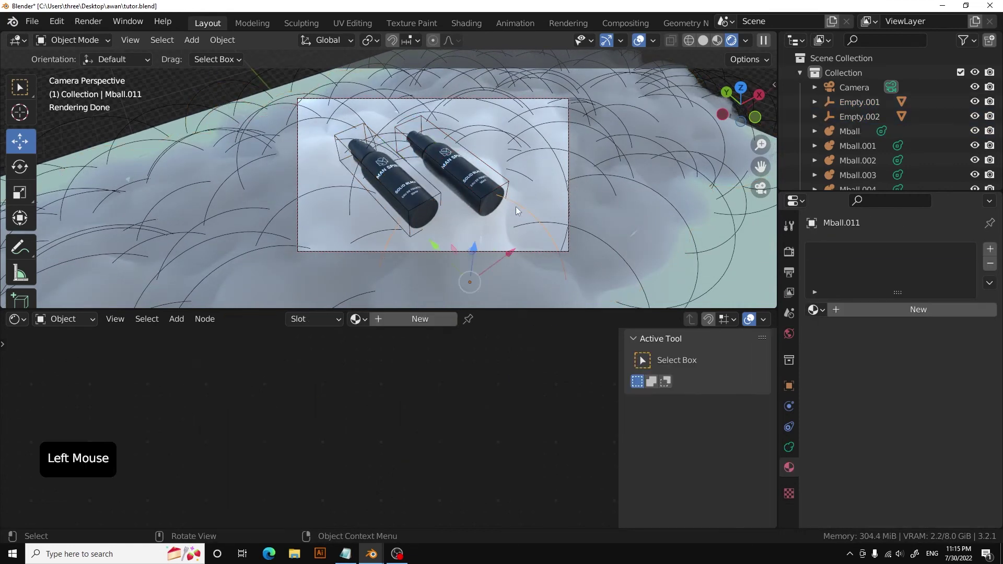
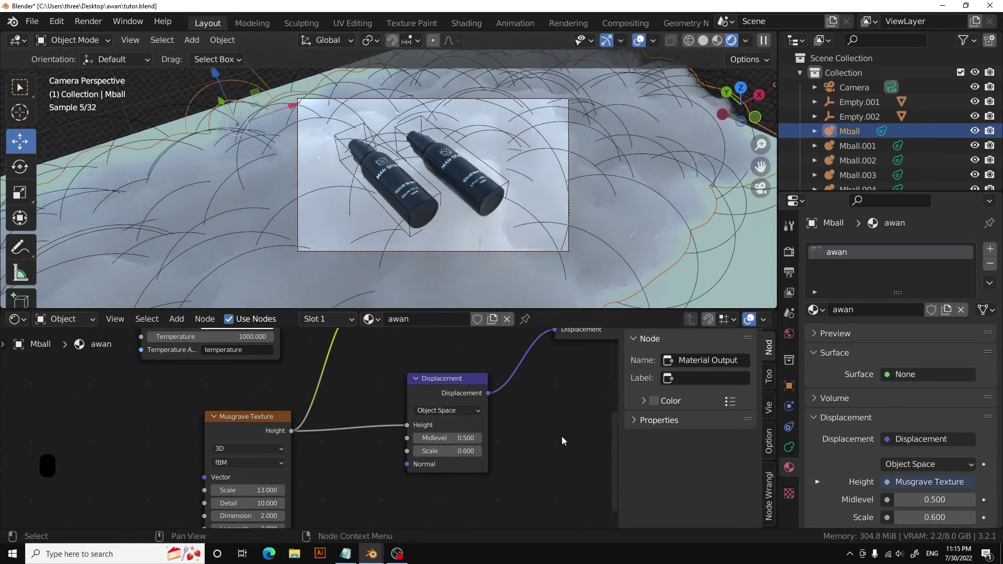
Set displacement Scale 0.6 and Midlevel 0.3, save, and render the final image.
{"action": "left_click", "coordinate": [380, 393]}
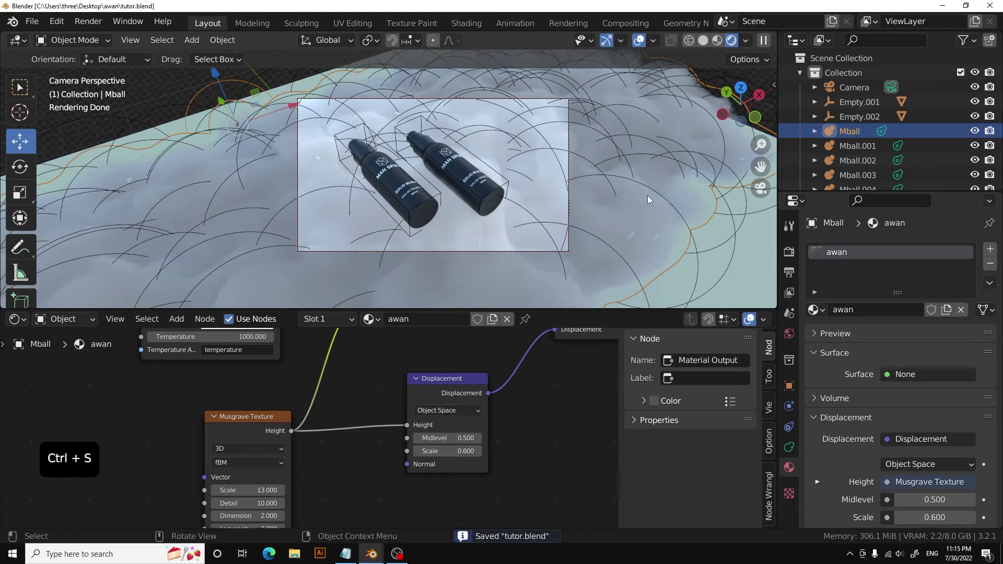
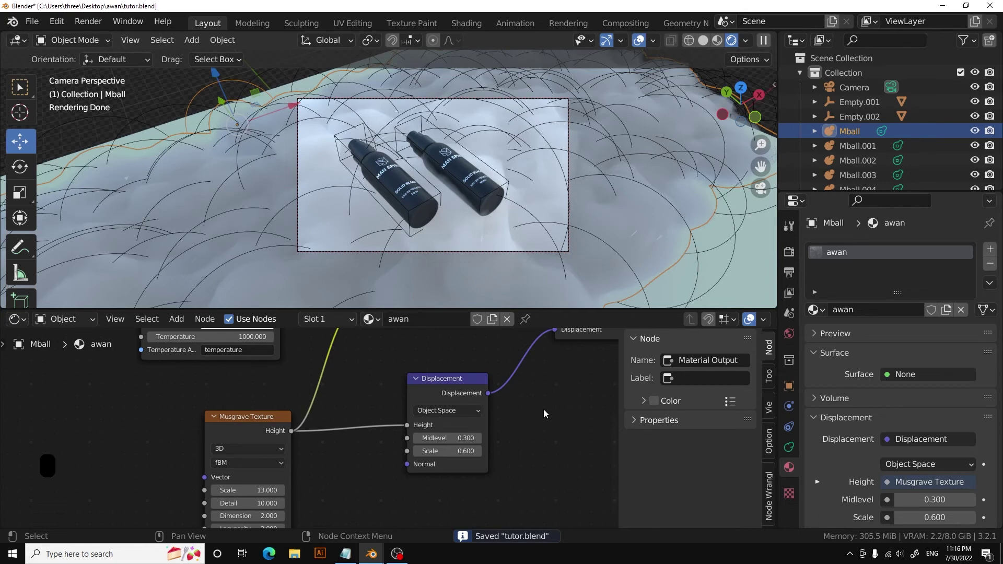
{"action": "key", "text": "F12"}
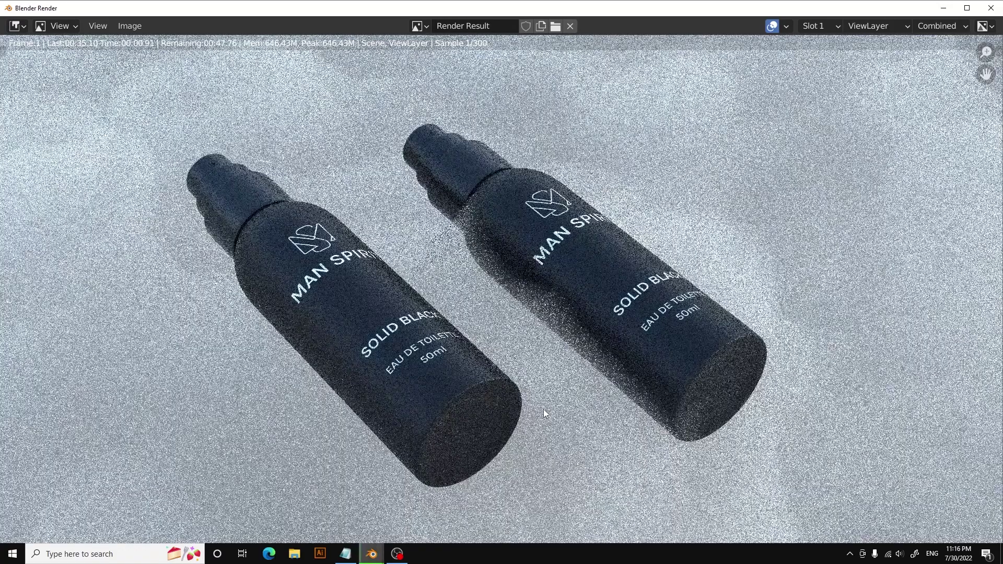